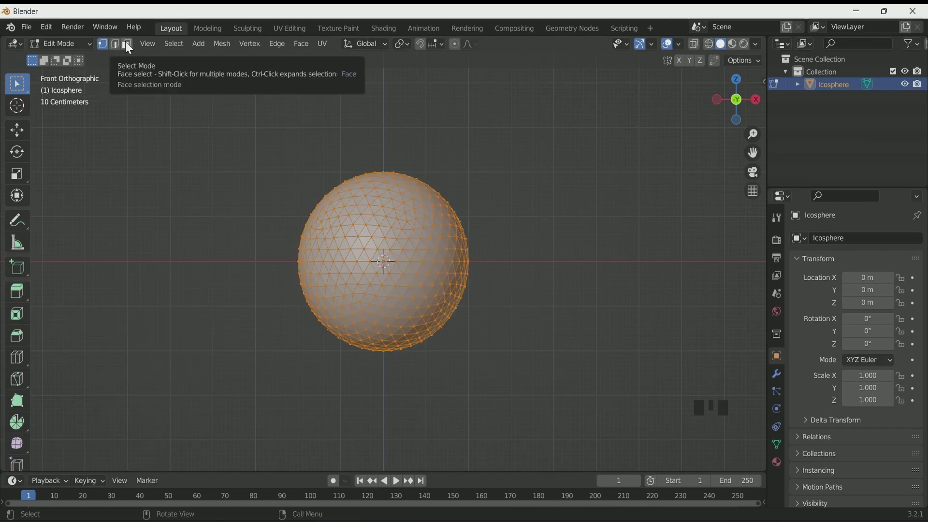
Use face select with X-ray enabled so the icosphere's upper half can be box-selected through the mesh
click(129, 47)
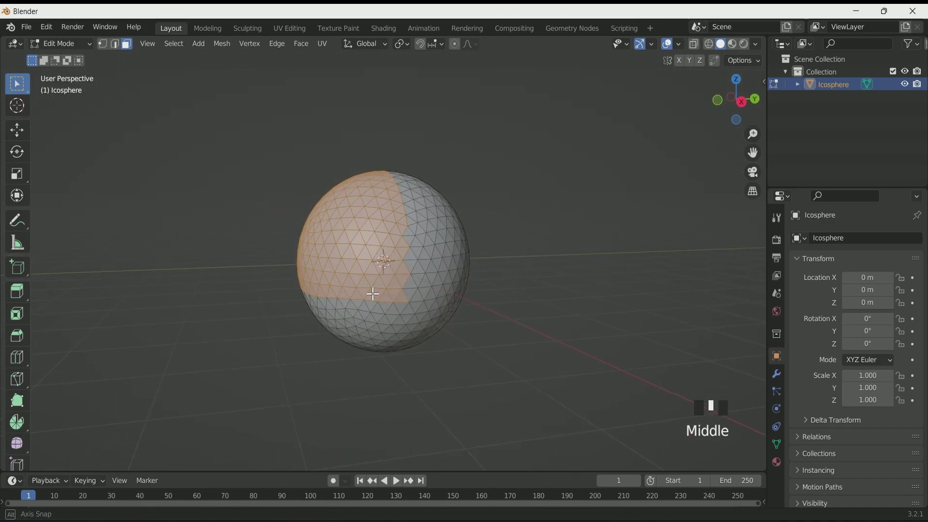
click(713, 50)
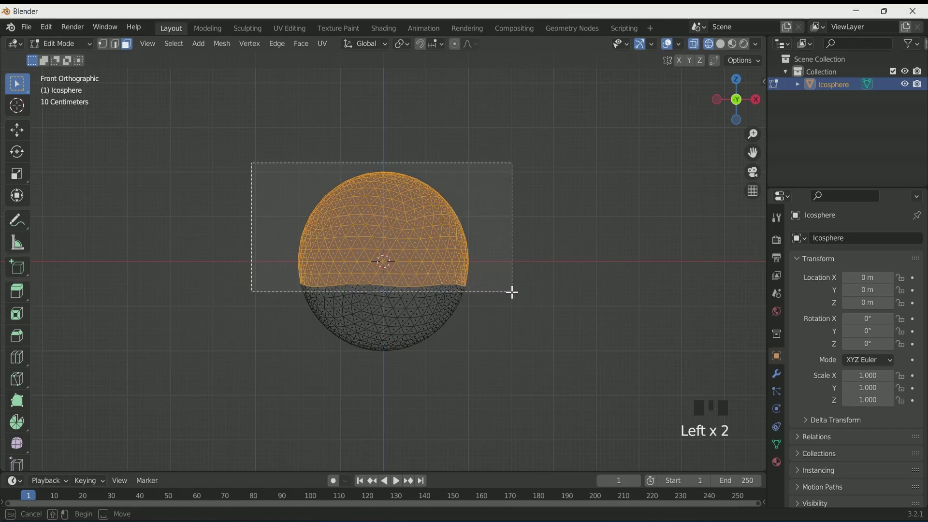
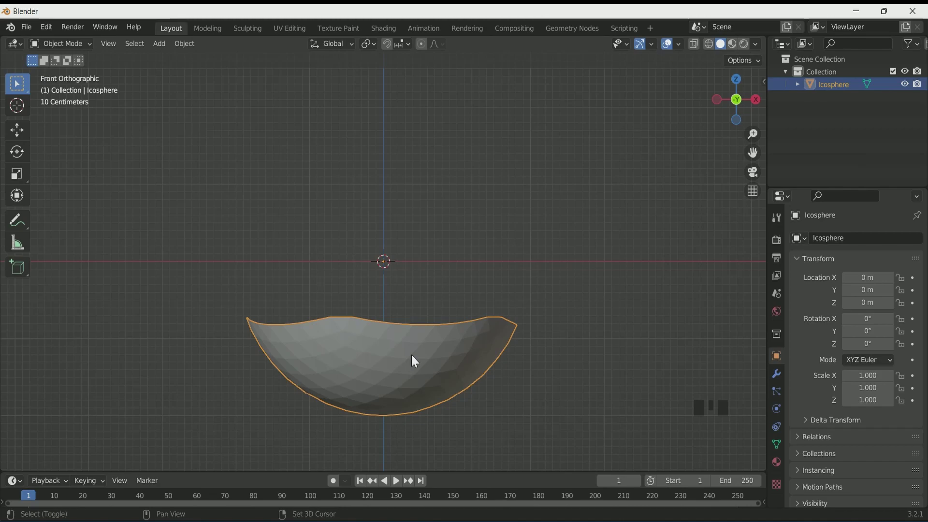
Keep the duplicate bowl Icosphere.001 in place and enable X-ray to select its faces for trimming
click(909, 89)
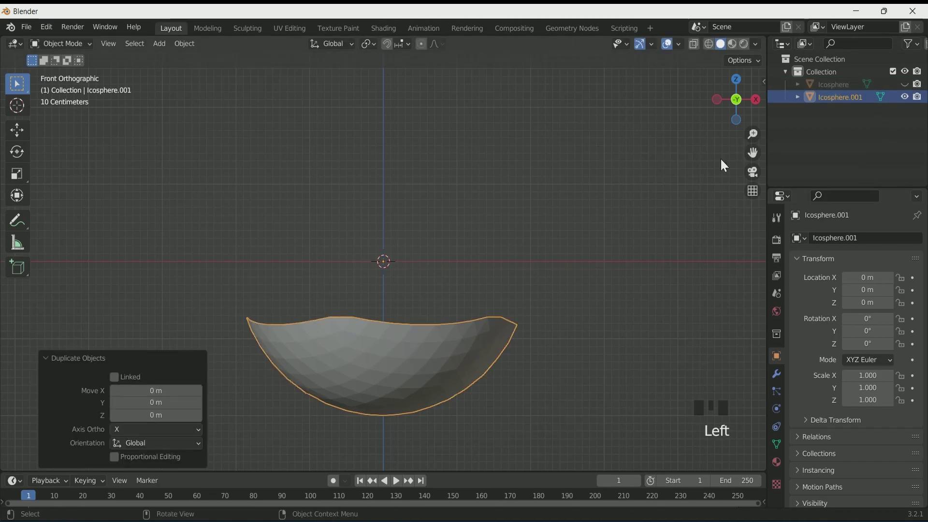
click(715, 50)
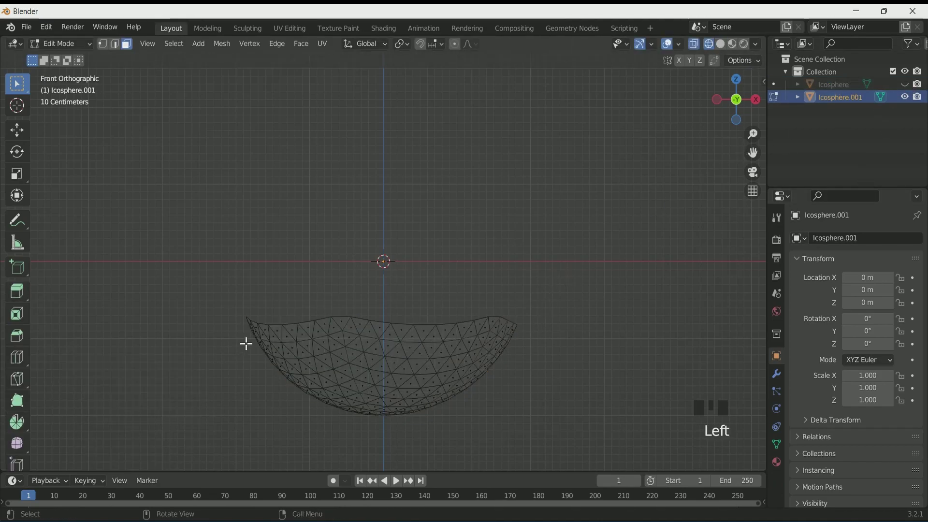
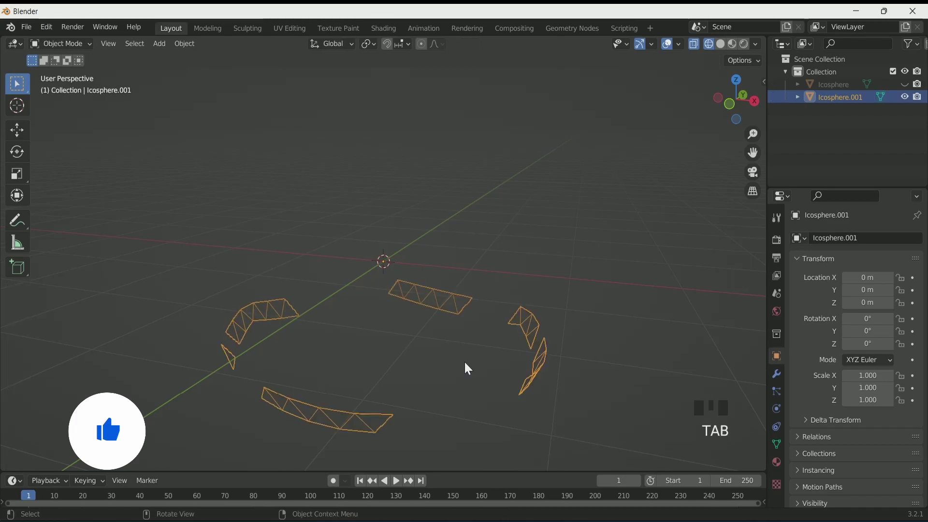
Duplicate the trimmed copy in place, hide the first copy, and start editing the second copy's faces
scroll(down, 3)
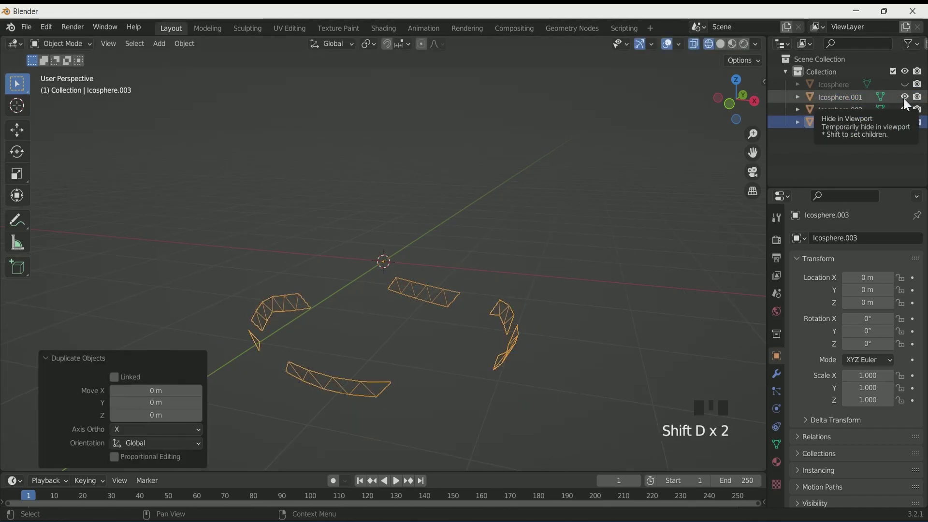
click(845, 103)
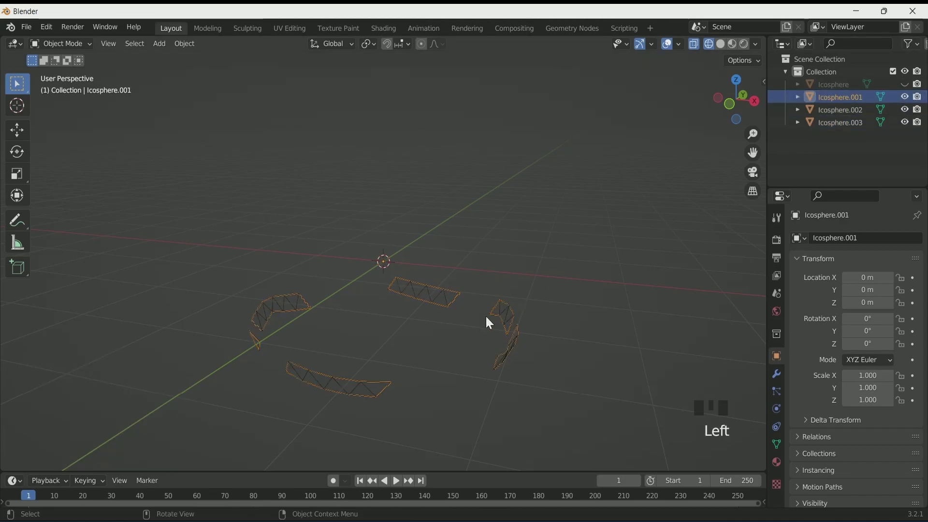
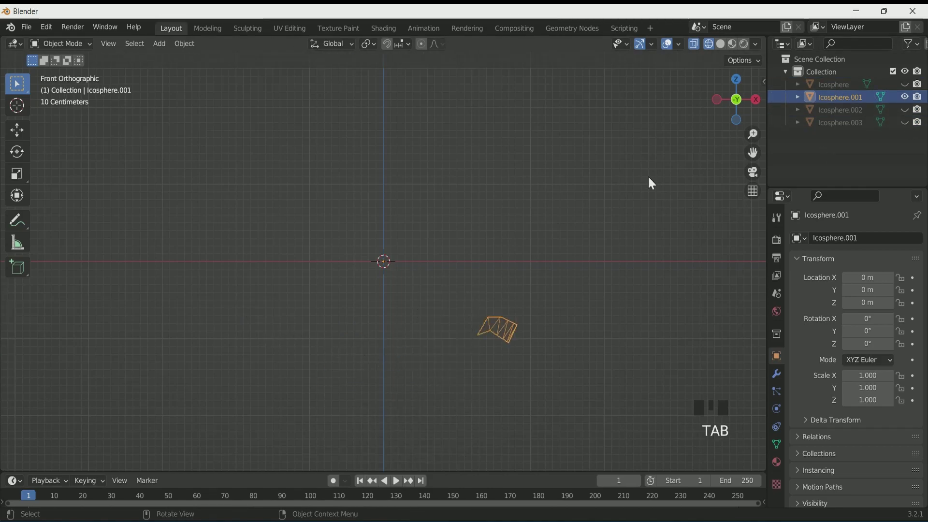
key(Tab)
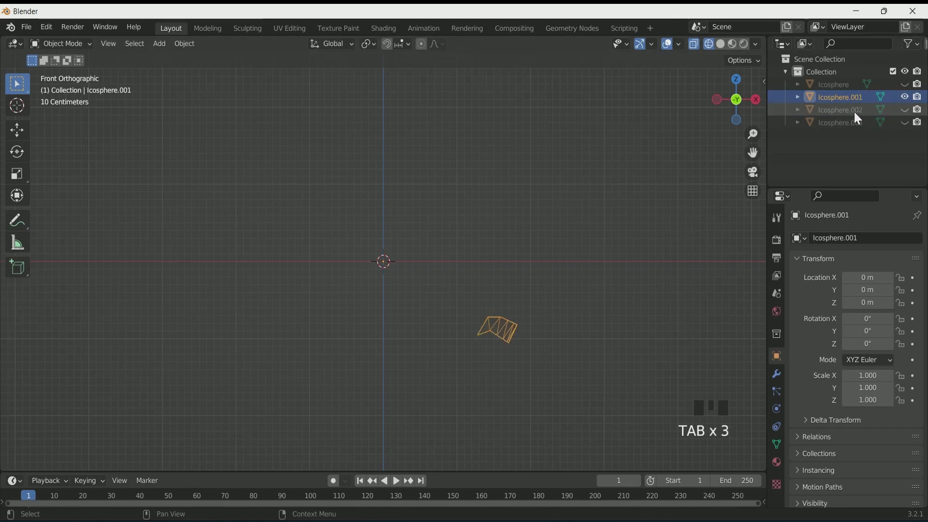
click(908, 113)
click(910, 102)
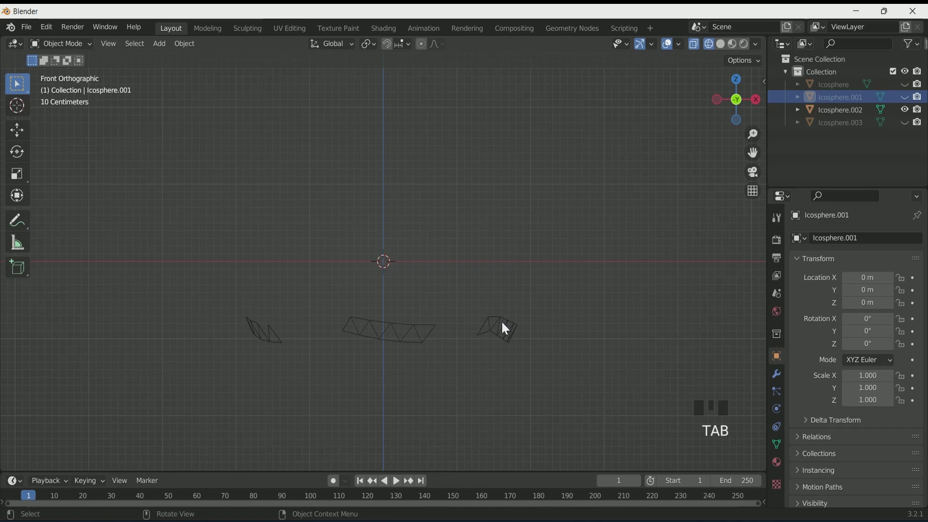
click(839, 118)
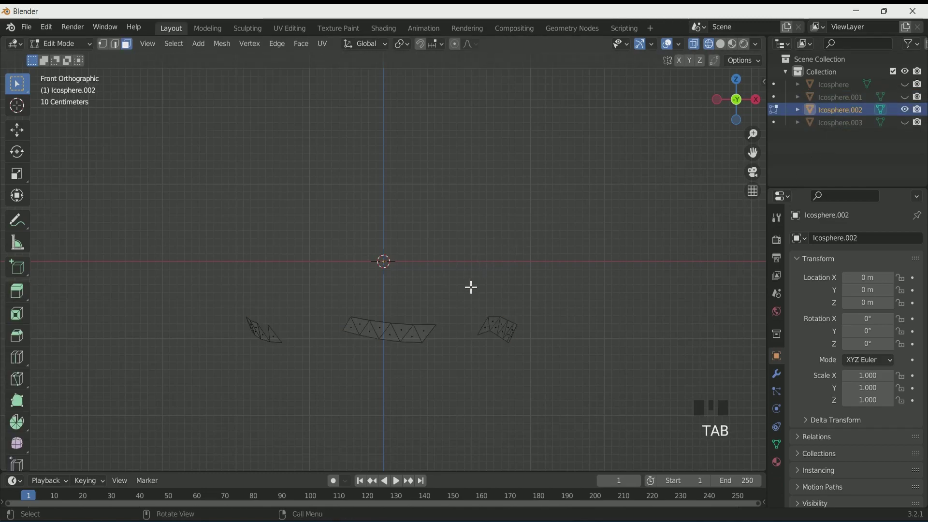
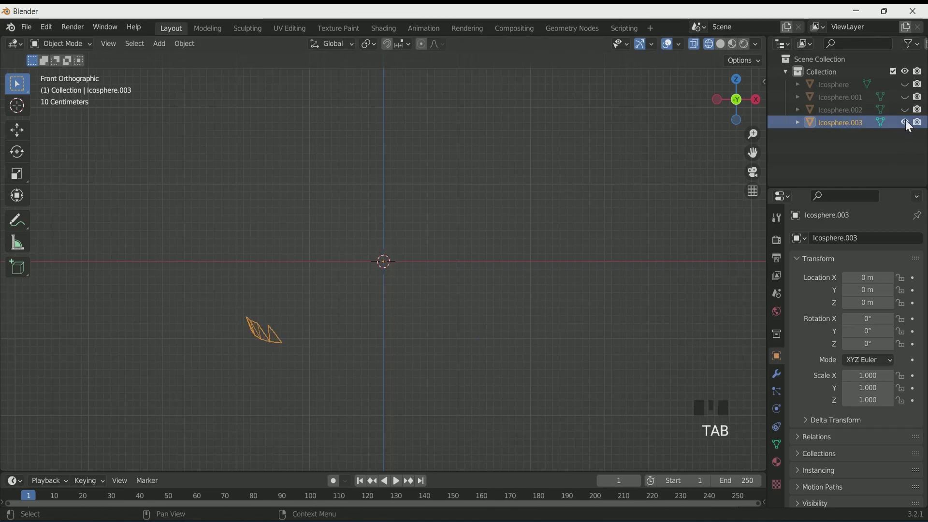
Toggle outliner visibility so all bowl copies and the original show again, then select the original bowl
click(905, 127)
click(910, 116)
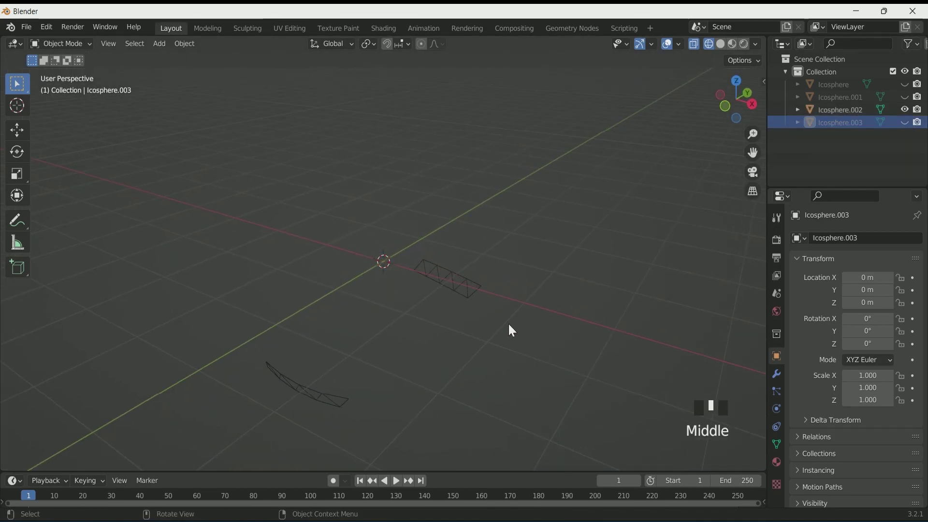
click(909, 101)
click(909, 114)
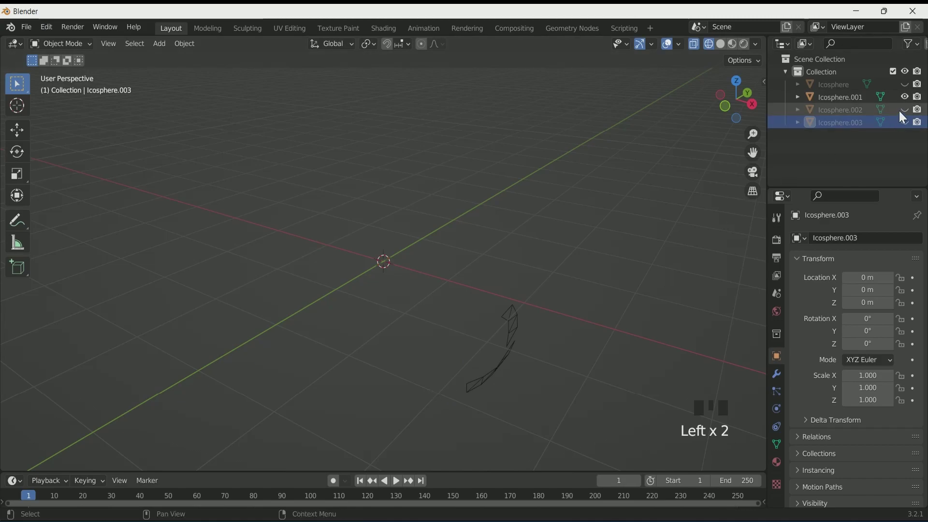
click(910, 113)
click(909, 125)
click(911, 86)
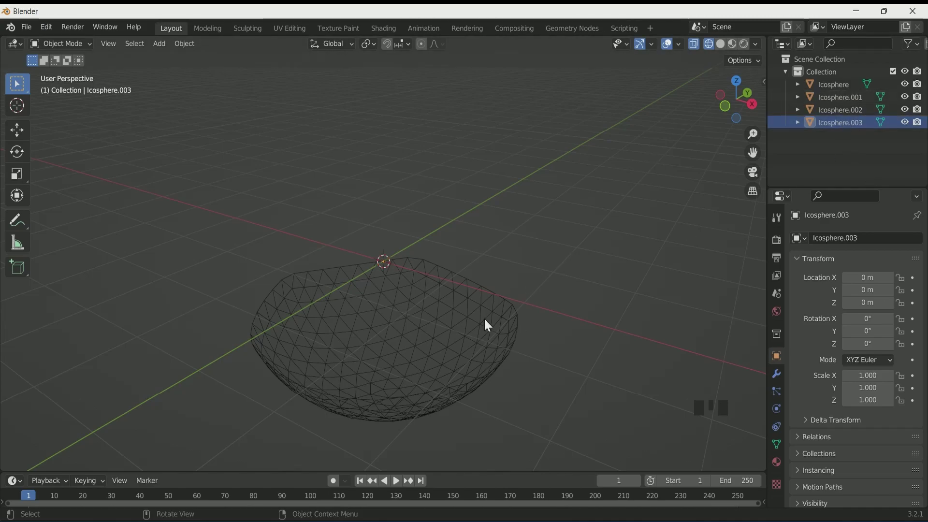
click(418, 334)
Switch to the Geometry Nodes workspace and arrange the node editor for the original bowl's new tree
click(724, 48)
scroll(down, 3)
drag(625, 196, 402, 203)
scroll(up, 3)
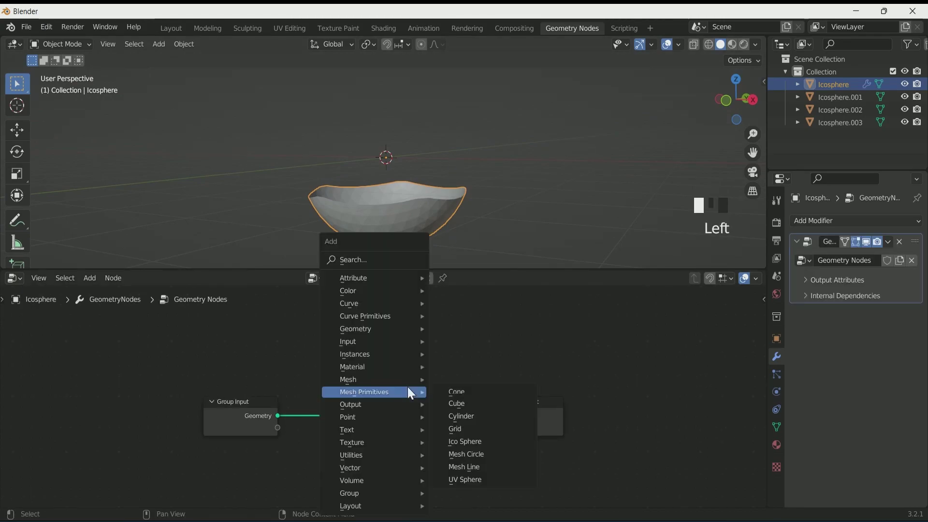
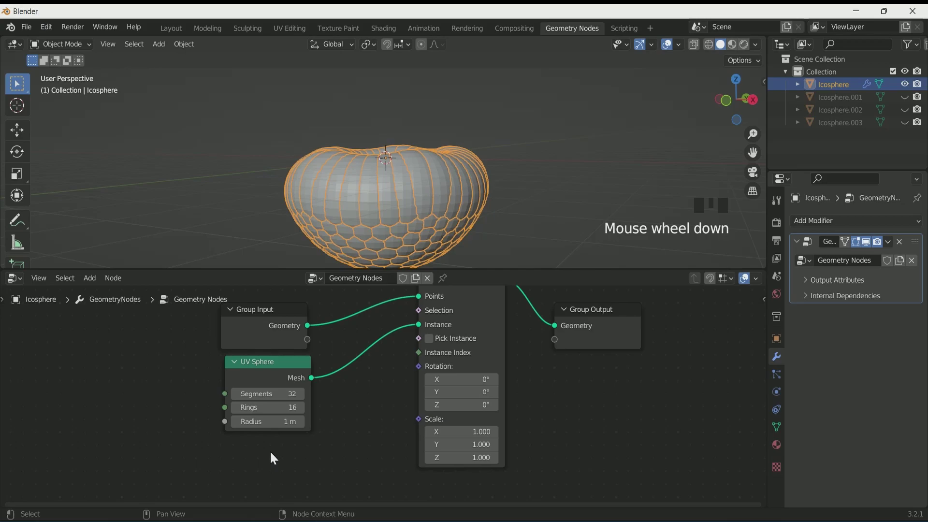
Set the instanced UV sphere radius to 0.1 m and add a Set Shade Smooth node for the spheres
click(281, 423)
scroll(up, 3)
scroll(down, 3)
key(KP_Decimal)
scroll(up, 3)
middle_click(480, 225)
scroll(up, 3)
scroll(down, 3)
key(ctrl+z)
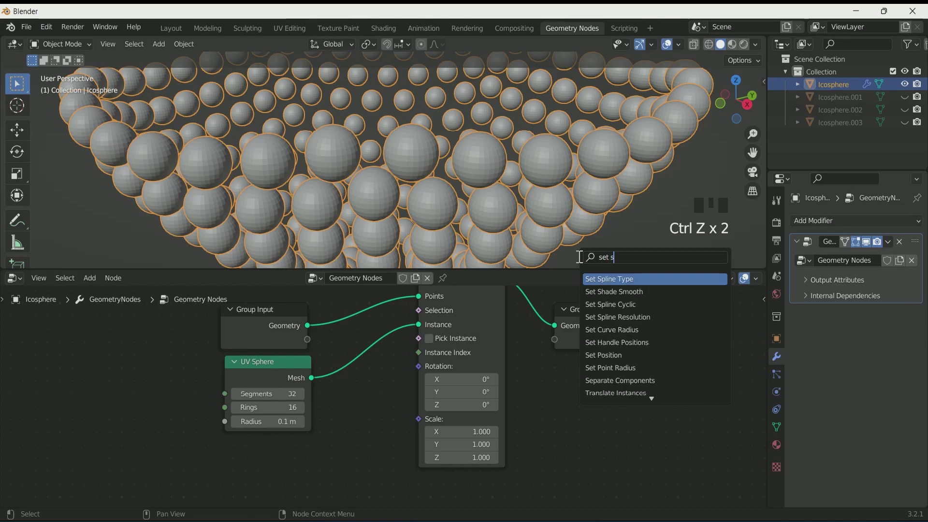
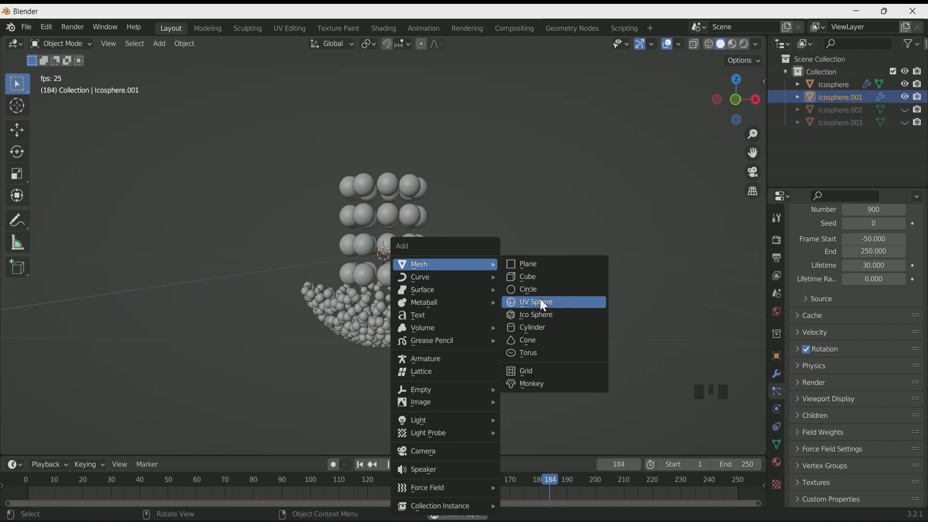
Add a UV sphere moved sideways along X in front view and rename the emitter to particles 01
scroll(up, 3)
scroll(up, 3)
drag(434, 183, 453, 225)
scroll(down, 3)
key(KP_1)
key(g)
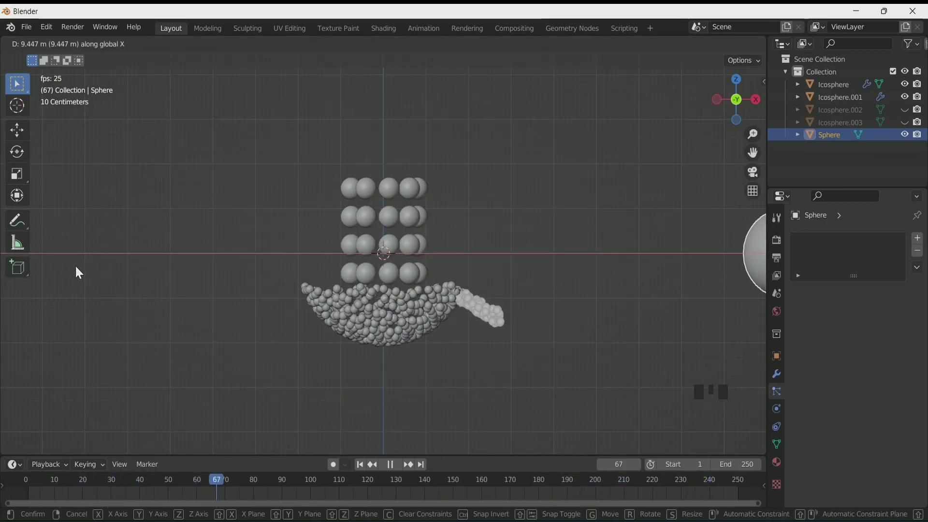
drag(847, 101, 855, 100)
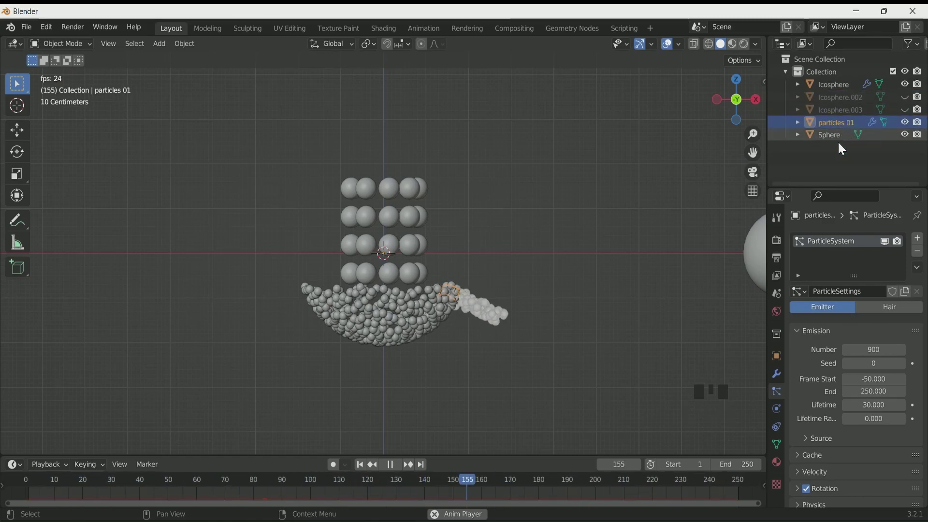
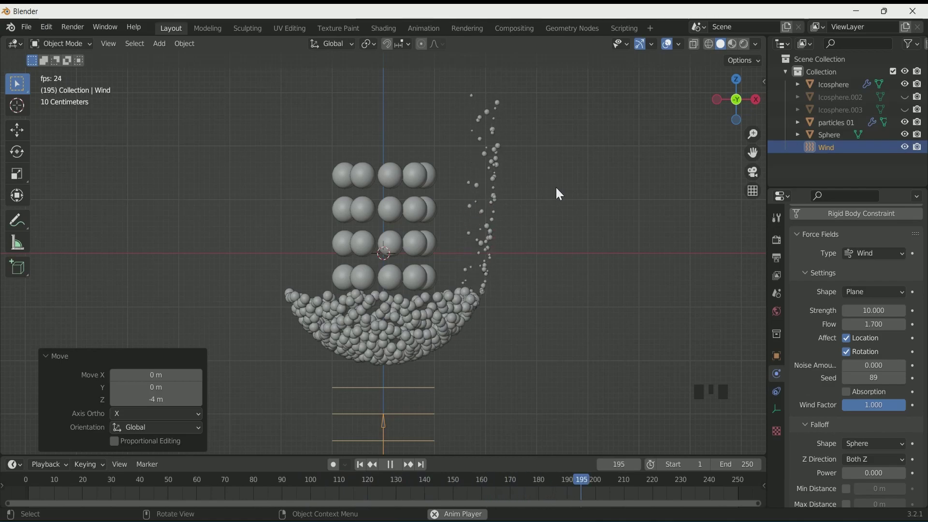
Rename the copied emitter to particles 02 and select it in the outliner
scroll(up, 3)
drag(855, 105, 802, 296)
click(853, 116)
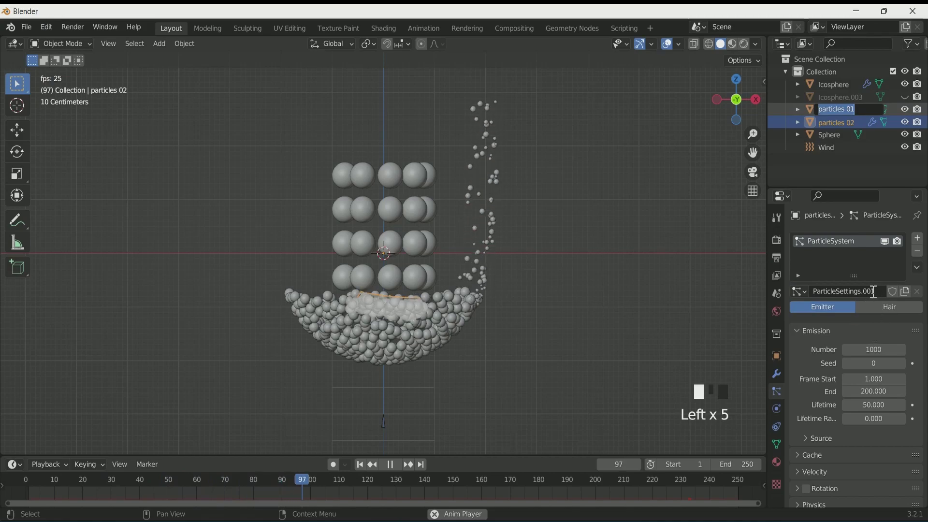
drag(881, 292, 854, 109)
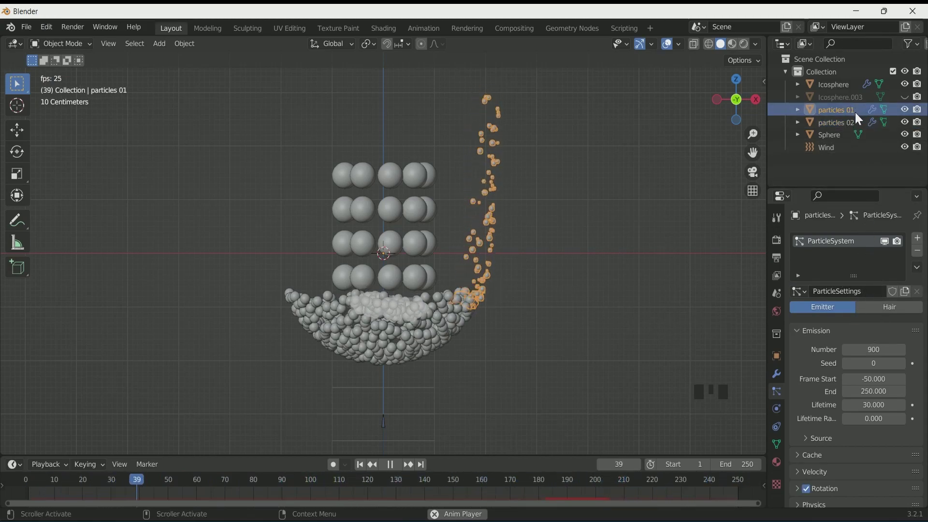
click(849, 129)
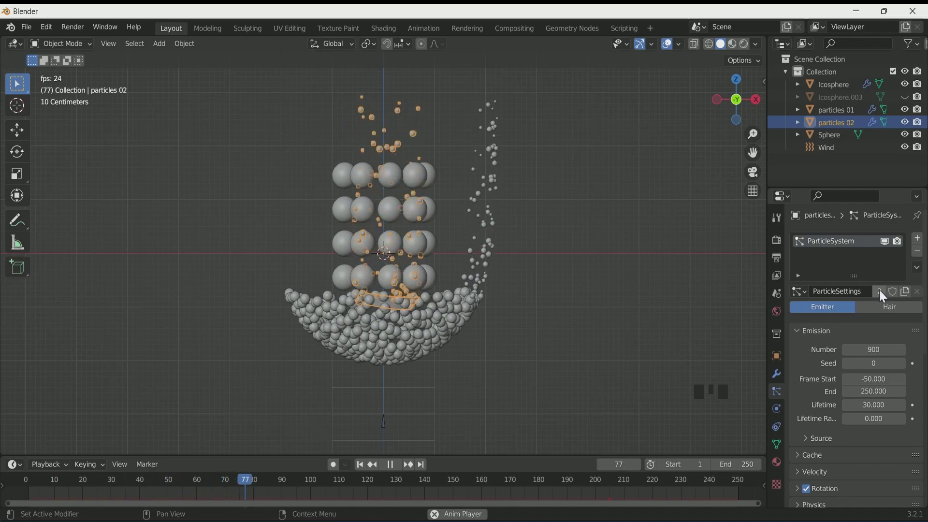
Free the emitters' baked caches and set the Wind force field Flow to 1 in the properties panels
drag(884, 292, 520, 167)
scroll(down, 3)
scroll(down, 3)
scroll(up, 3)
scroll(down, 3)
scroll(up, 3)
drag(825, 325, 840, 437)
scroll(down, 3)
drag(826, 321, 508, 439)
Select both emitters and replay the animation to watch the wind blow spheres up out of the bowl
key(space)
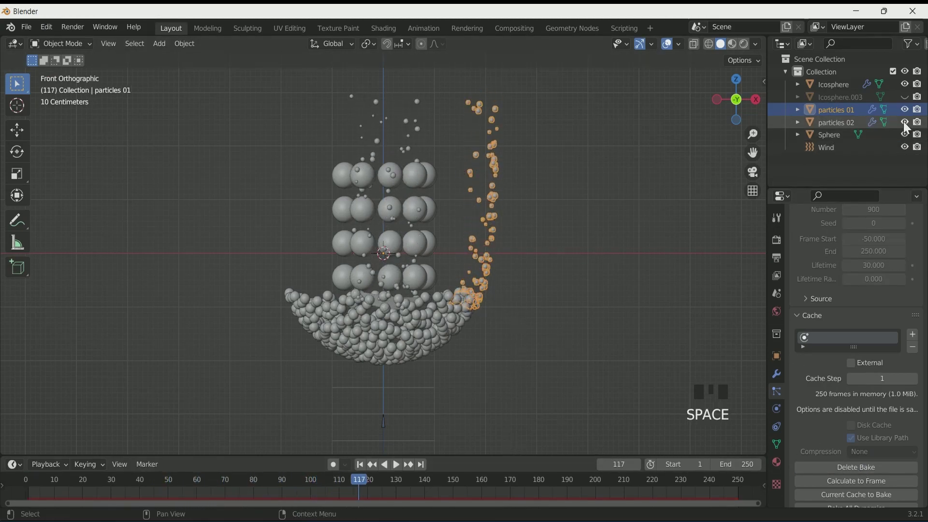
click(909, 125)
key(space)
key(space)
drag(406, 485, 385, 342)
key(space)
key(space)
click(914, 111)
key(space)
key(space)
click(418, 399)
key(space)
Set Wind strength 2.6, particles 02 Number 1500, and give Icosphere.003, renamed particles 03, its own particle system
drag(537, 327, 591, 338)
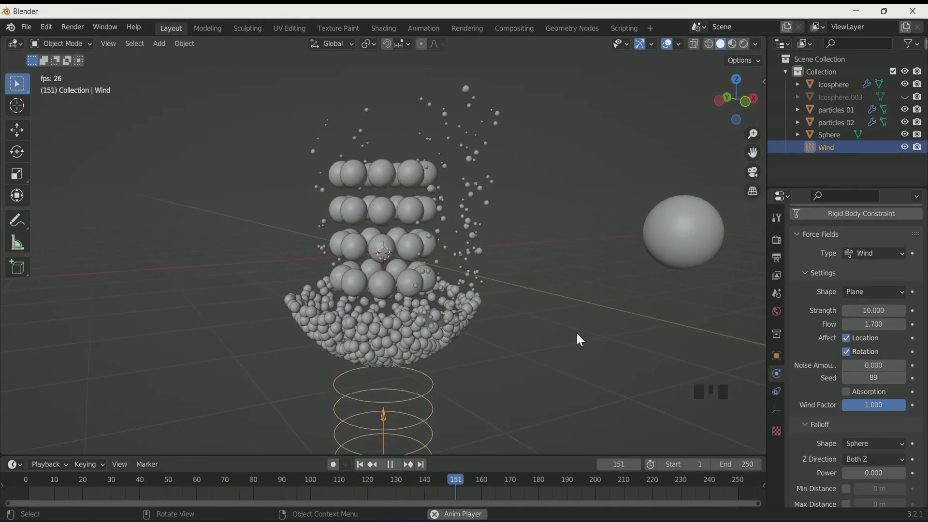
key(KP_3)
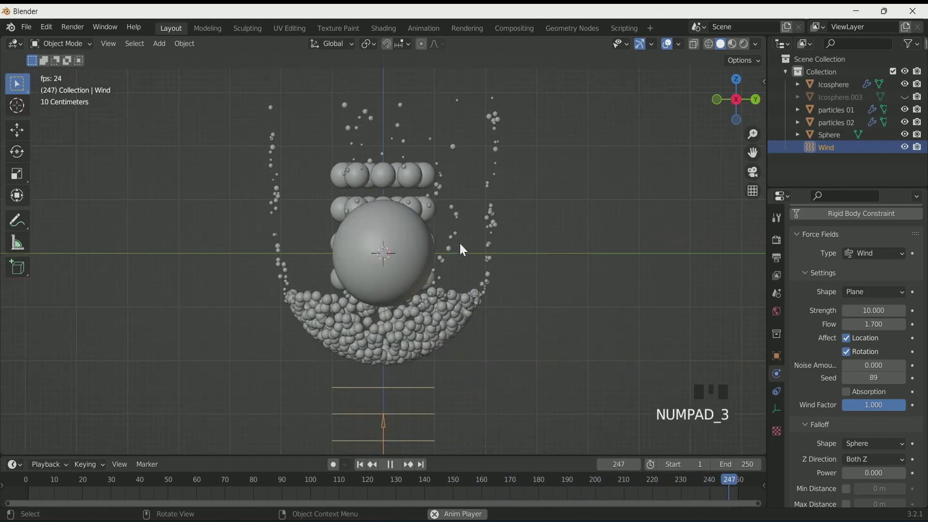
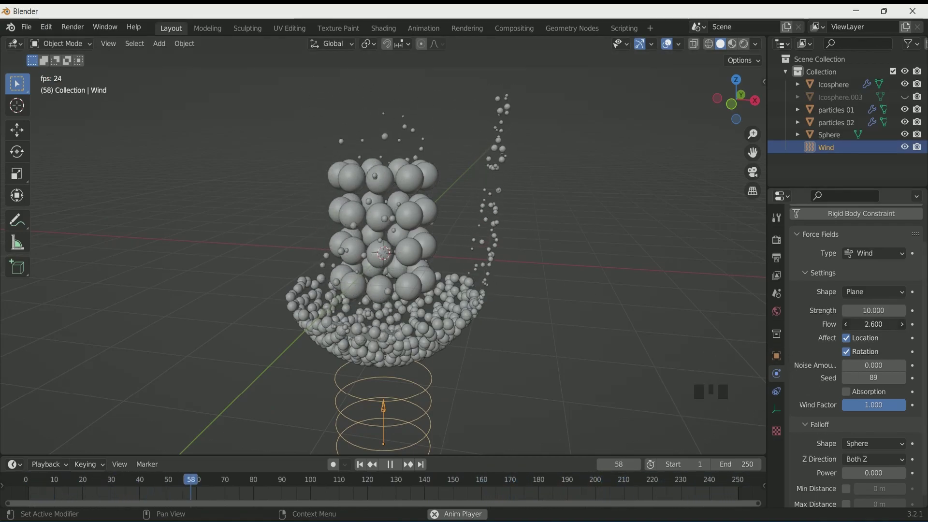
drag(905, 328, 879, 352)
key(KP_0)
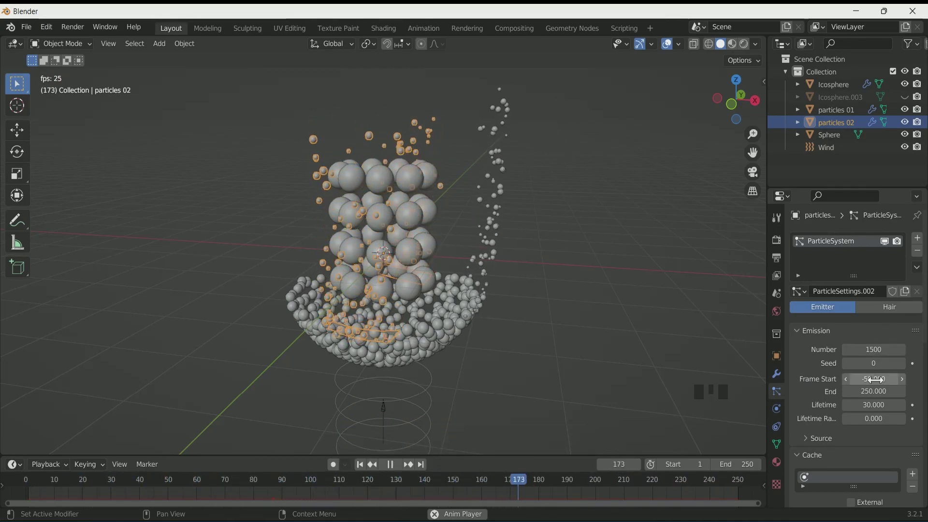
scroll(down, 3)
click(841, 381)
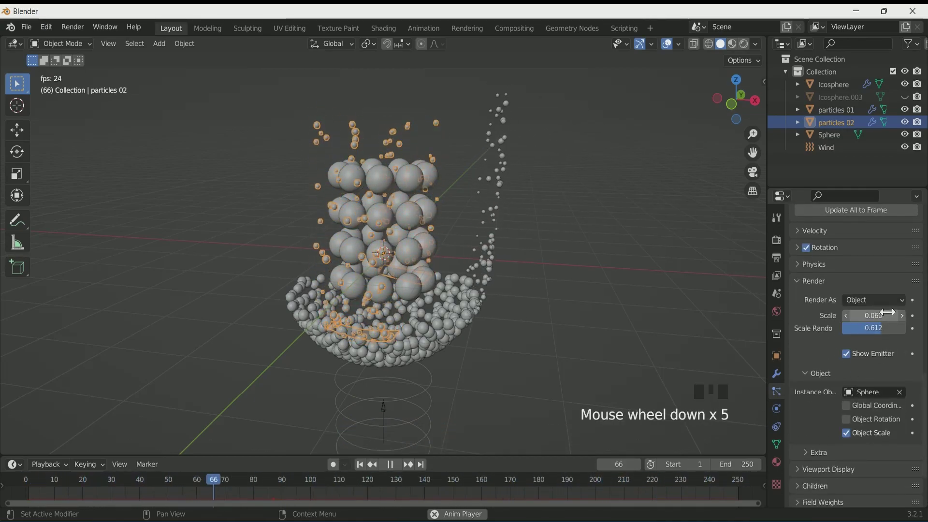
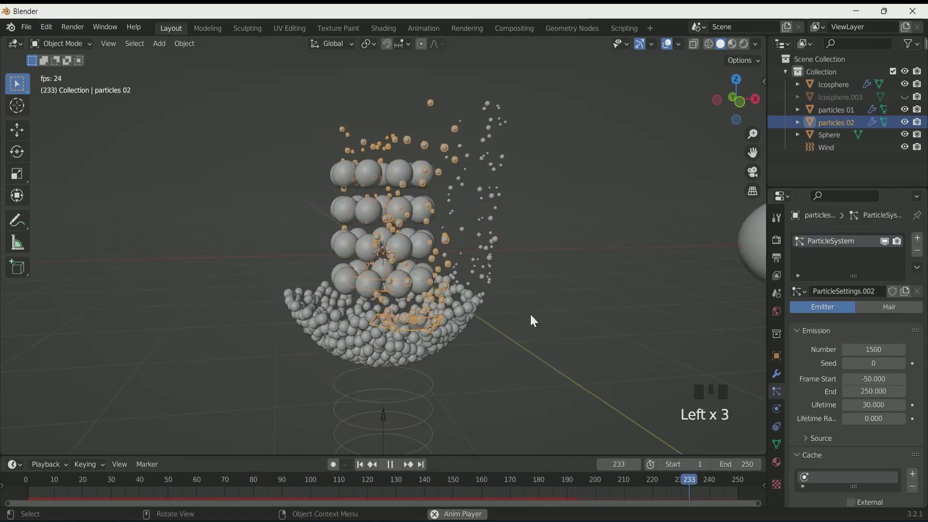
scroll(down, 3)
key(space)
Copy the particle settings as settings.004 with 1000 count for particles 03, bake the cache, and play it back
drag(362, 470, 849, 129)
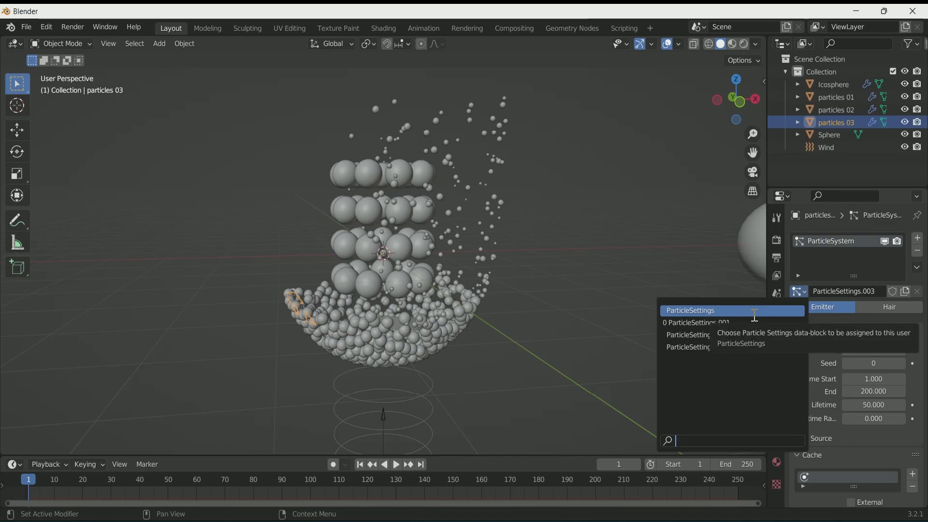
click(757, 319)
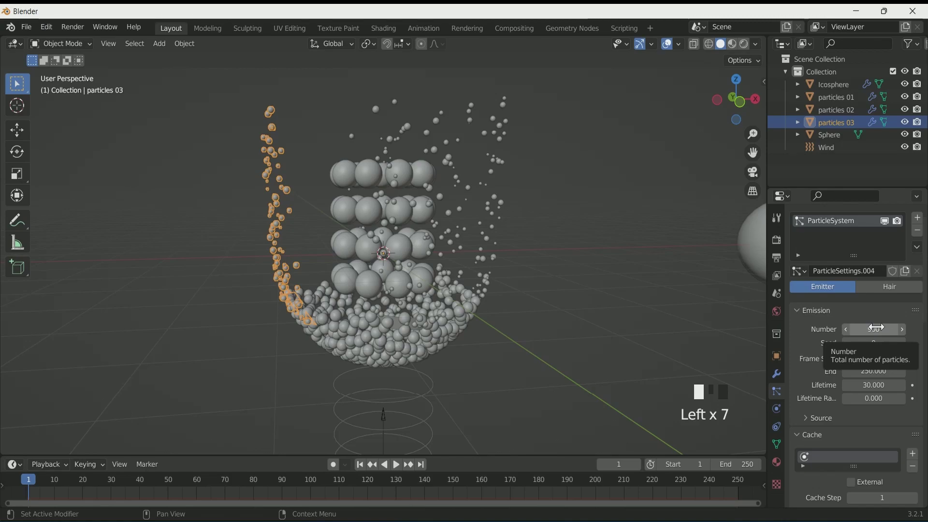
key(KP_0)
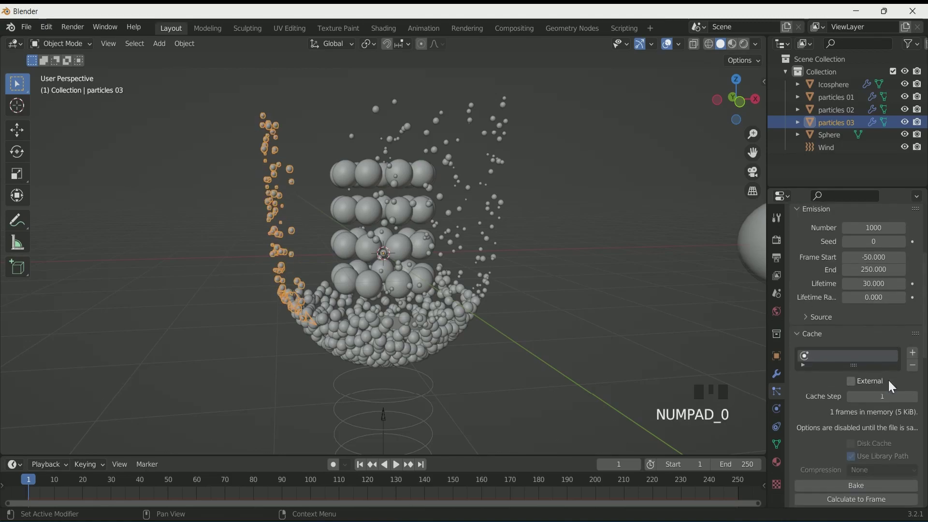
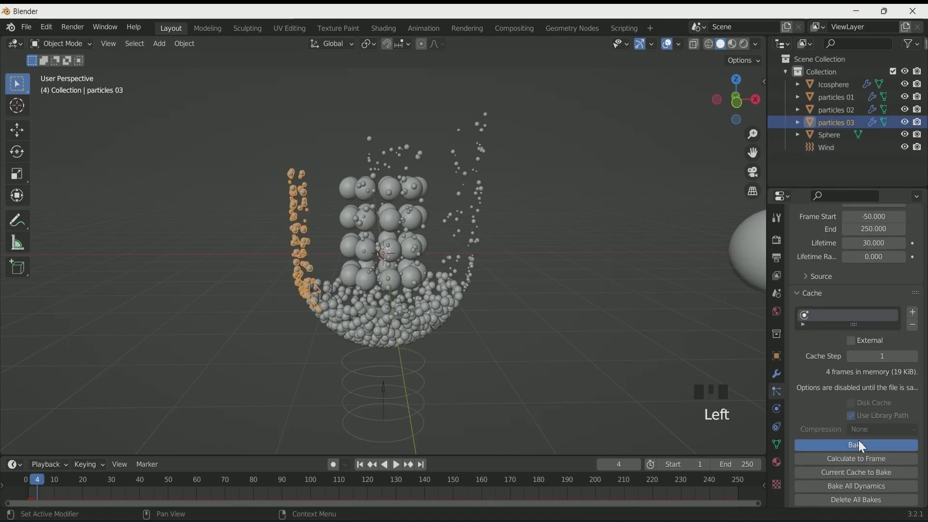
drag(365, 465, 411, 388)
key(x)
click(369, 468)
key(space)
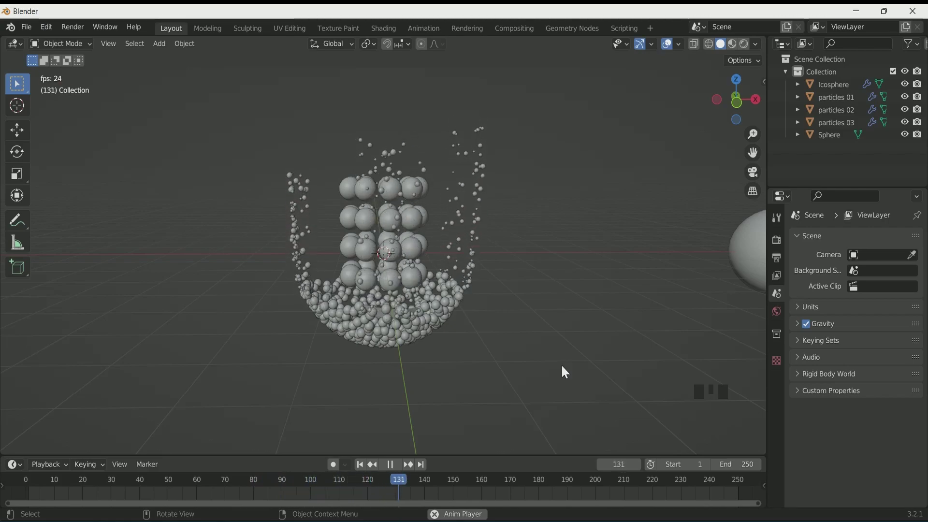
Add a large plane under the bowl with Subdivision and Displace modifiers using a Clouds texture for jagged terrain
scroll(up, 3)
key(shift+a)
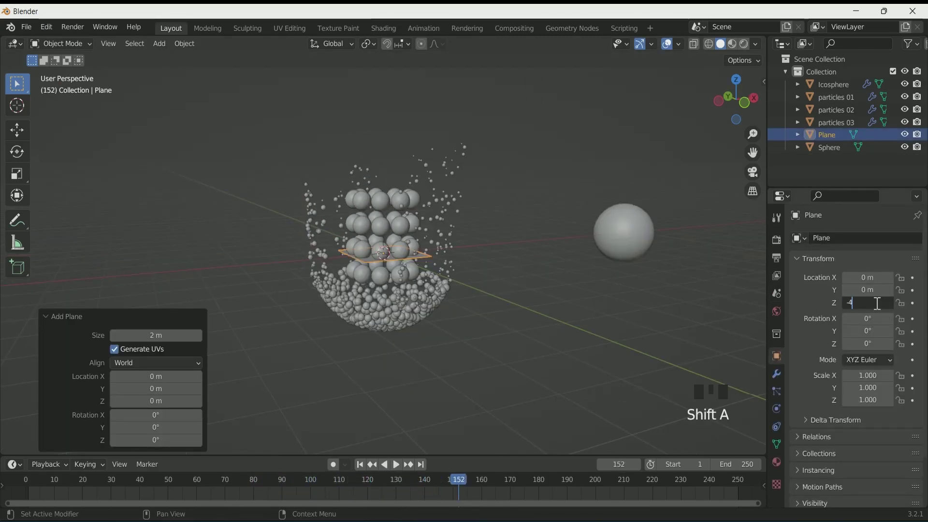
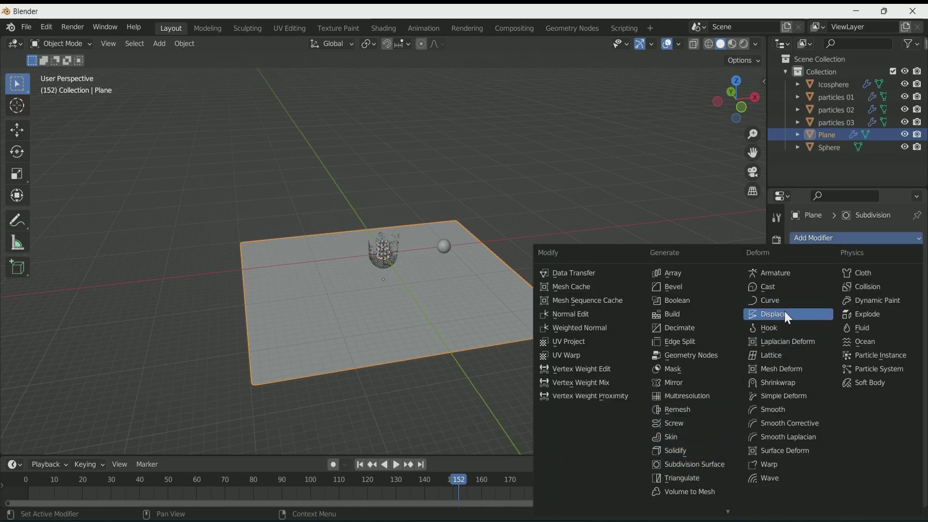
drag(903, 380, 446, 350)
scroll(up, 3)
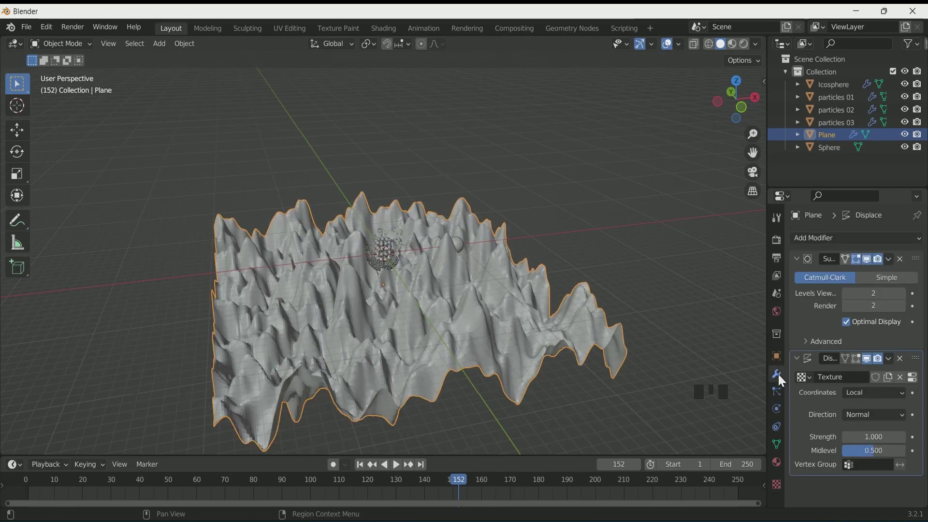
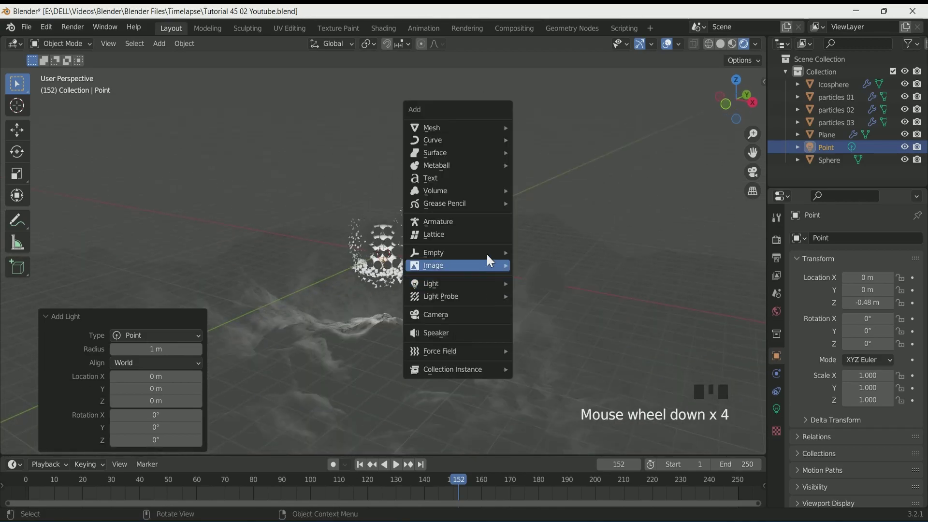
Add a 1000 W Area light, scale it up and move it off to one side in front view
scroll(up, 3)
drag(497, 327, 526, 317)
key(KP_1)
key(g)
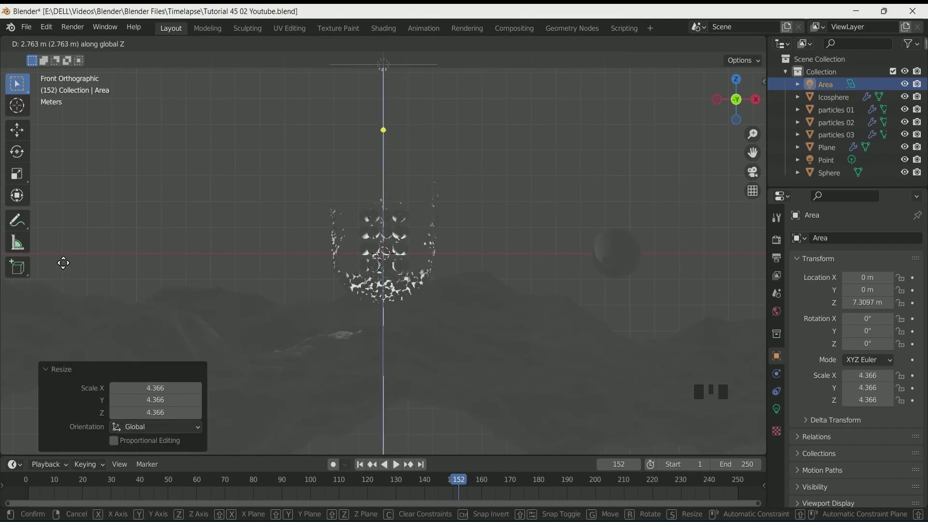
scroll(down, 3)
scroll(up, 3)
key(g)
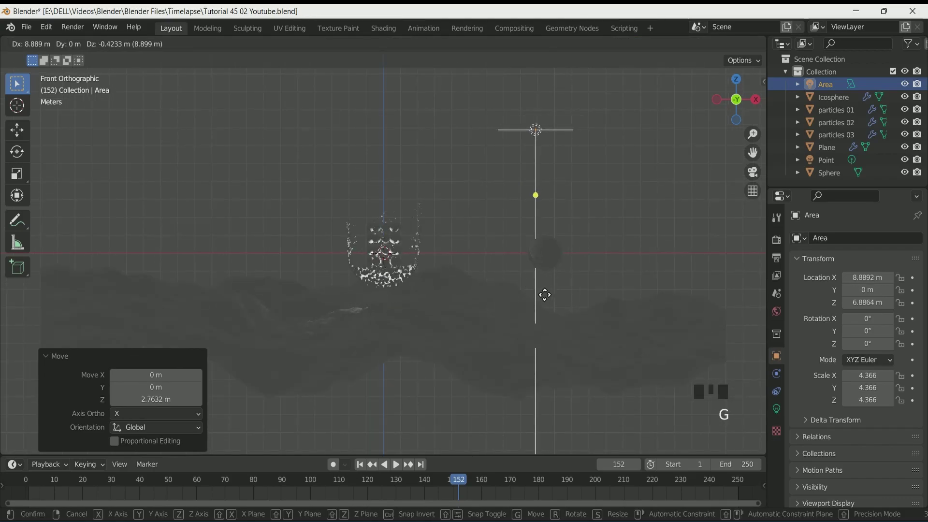
Place the light high above the bowl angled down, then duplicate it as Area.001 for the opposite side
scroll(up, 3)
drag(445, 319, 886, 330)
key(KP_0)
scroll(up, 3)
drag(455, 305, 343, 170)
scroll(up, 3)
drag(409, 290, 462, 285)
scroll(down, 3)
drag(463, 273, 504, 282)
key(KP_1)
scroll(down, 3)
key(shift+d)
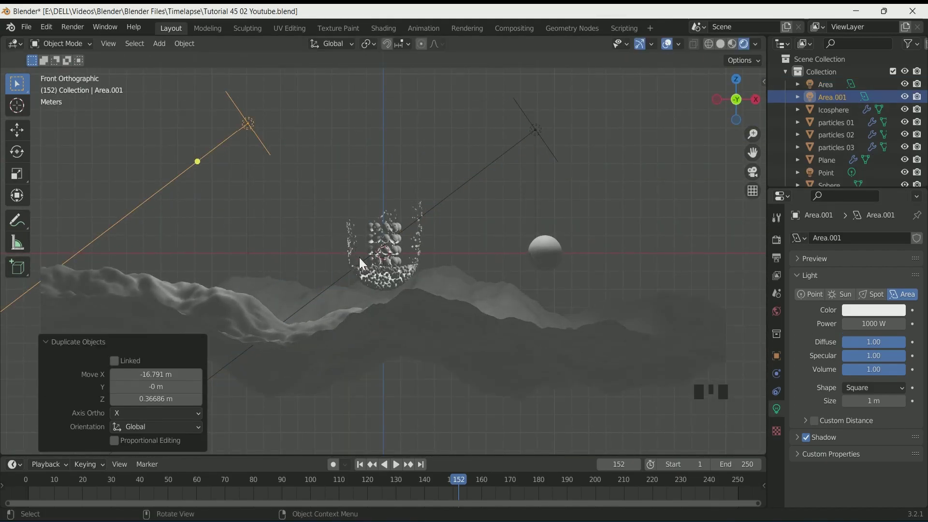
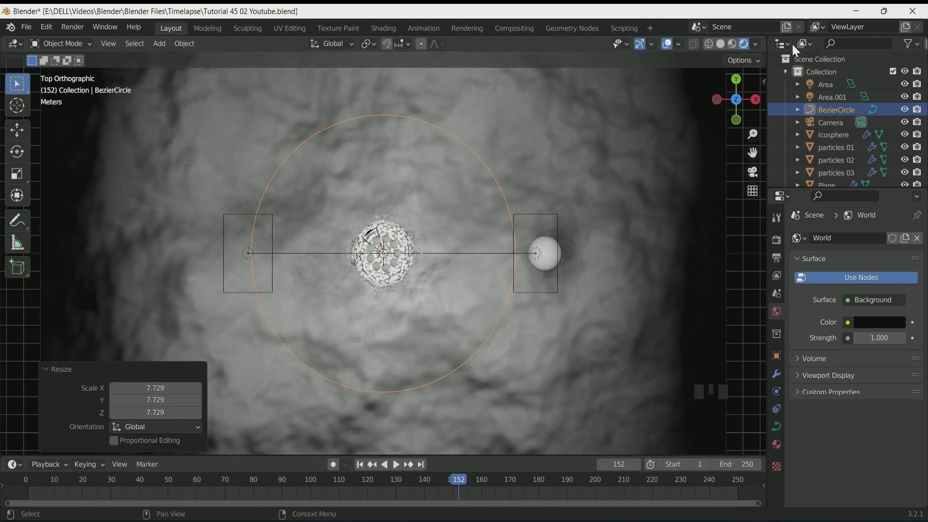
Place a Bezier circle scaled to about 7.7 around the bowl for Camera.001's path
drag(730, 49, 523, 315)
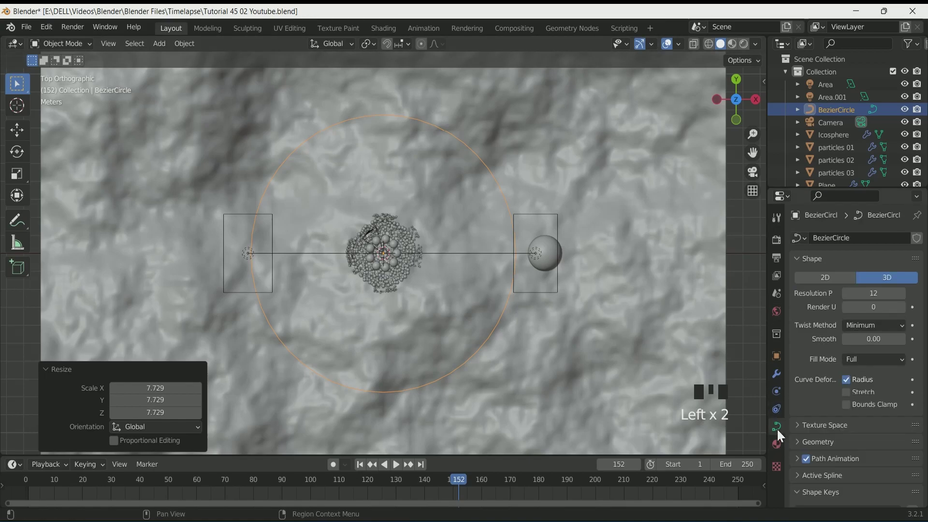
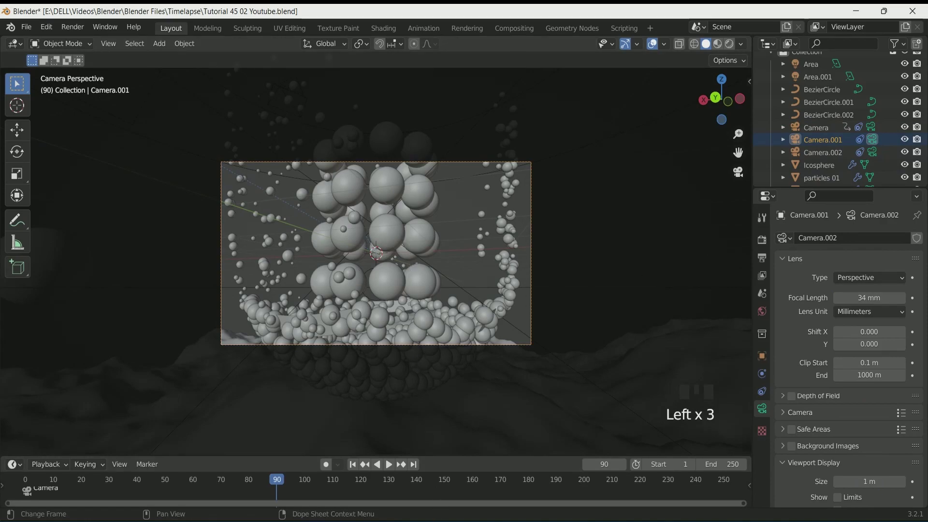
Add a timeline marker at frame 90 and bind Camera.001 to it
key(m)
key(ctrl+z)
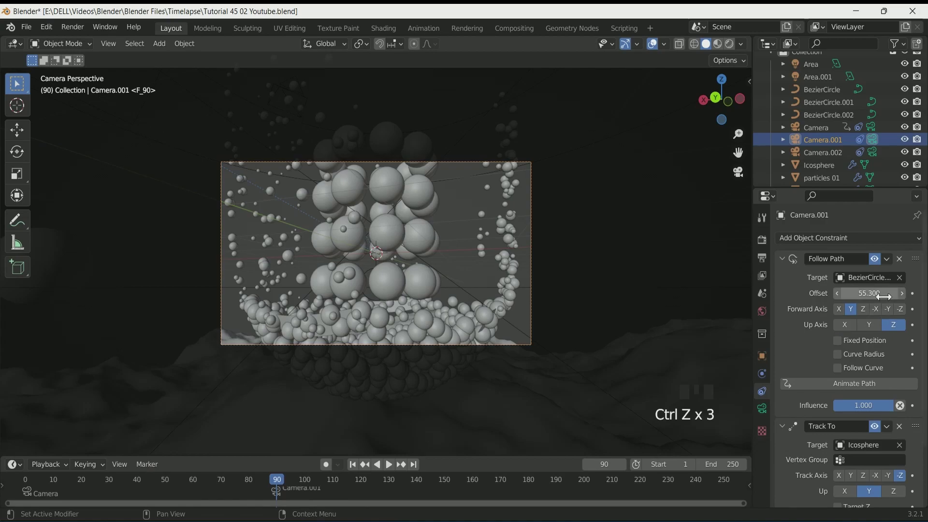
click(287, 492)
Move the Camera.001 marker to frame 90 and keyframe its Follow Path offset from 55.3 to 64.9 at frame 155
key(Left)
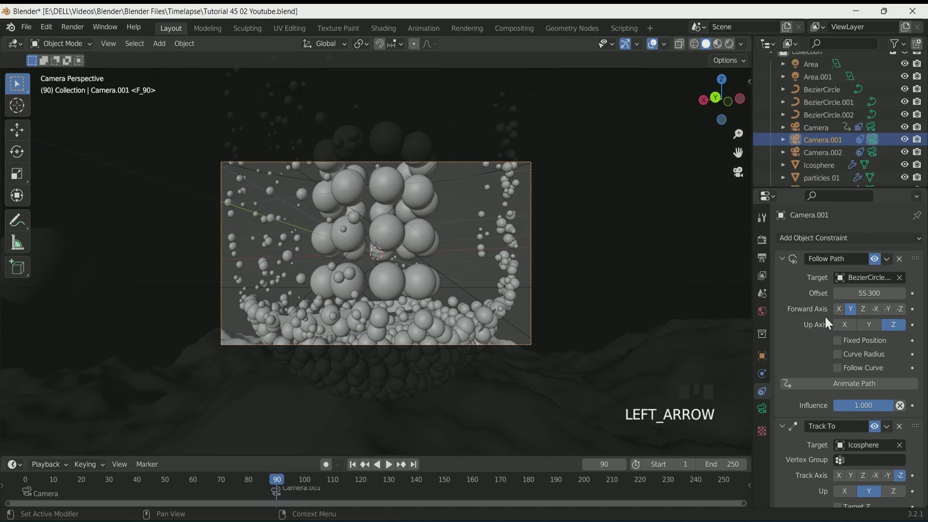
drag(918, 298, 652, 433)
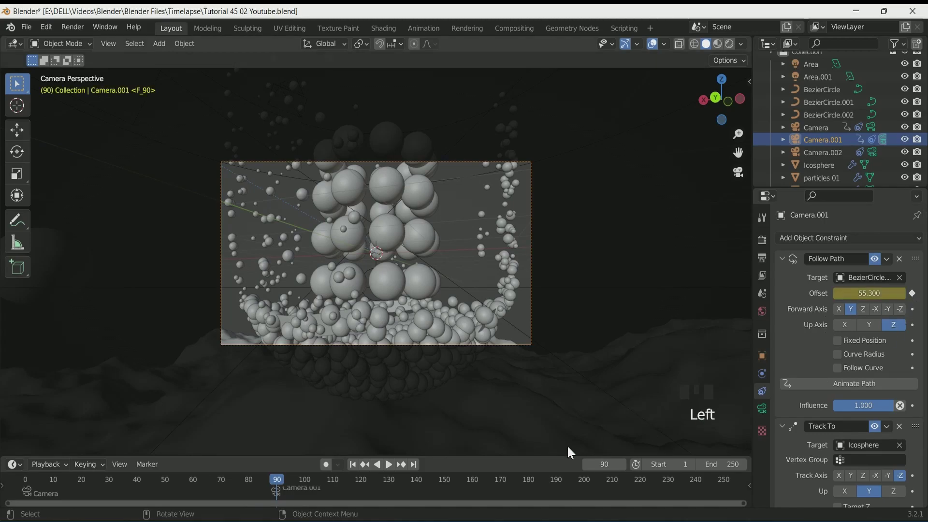
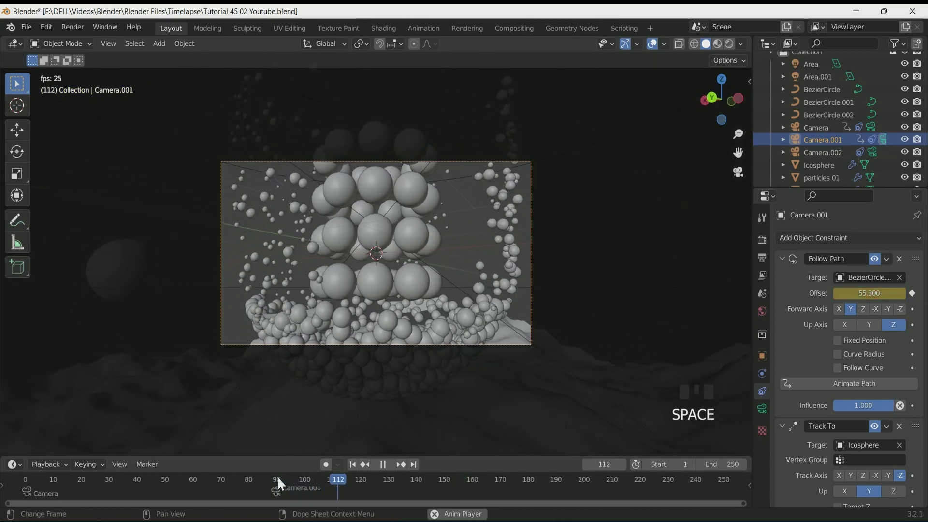
key(space)
click(462, 481)
key(Left)
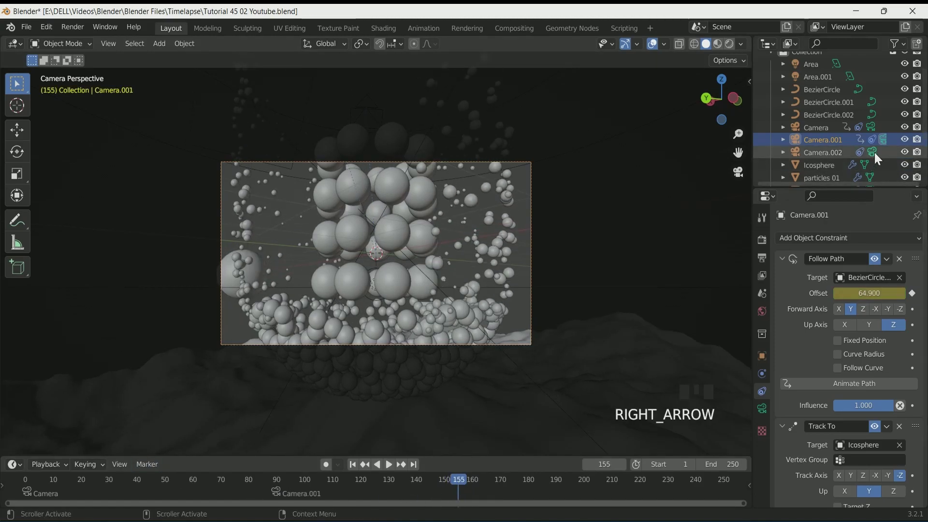
Bind Camera.002 to a marker near frame 155 and check the cut in playback
click(874, 157)
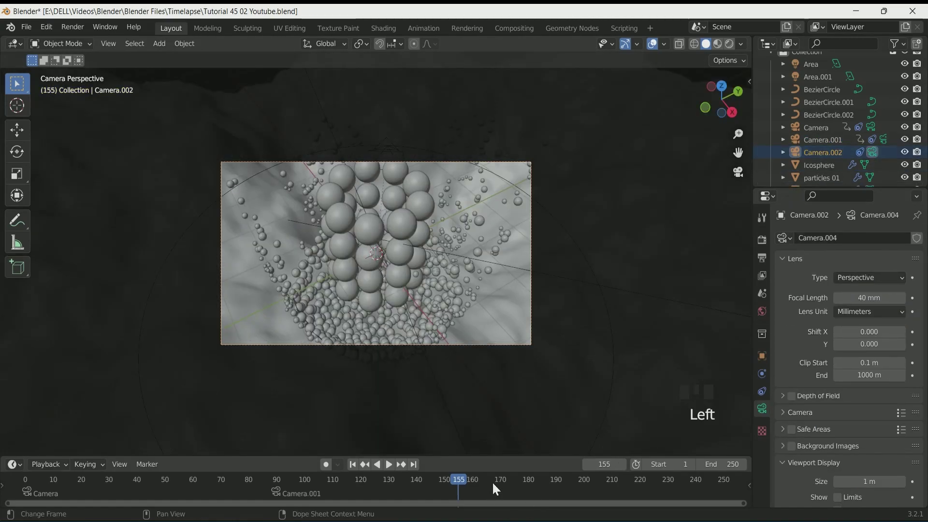
key(m)
drag(196, 352, 417, 483)
key(space)
key(space)
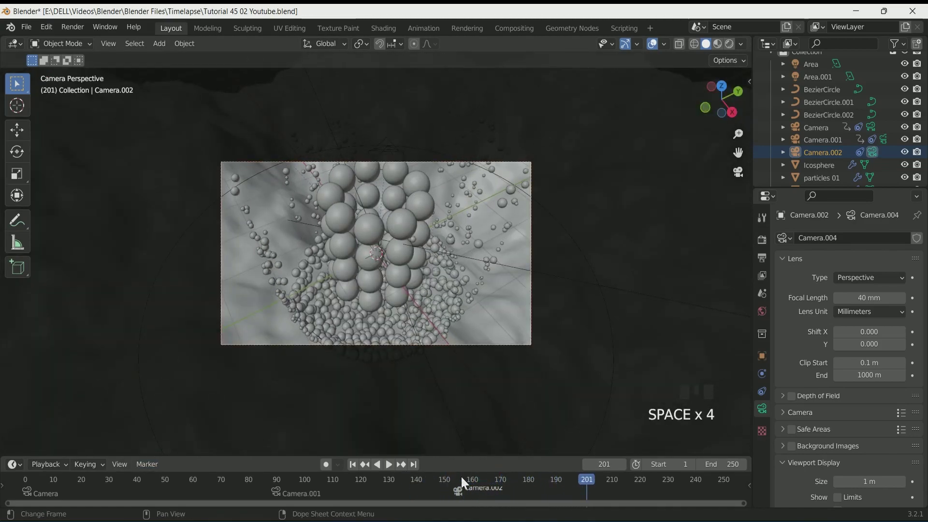
Keyframe Camera.002's path offset at 16.6 near frame 155 and 21.3 at frame 215
drag(465, 482, 626, 489)
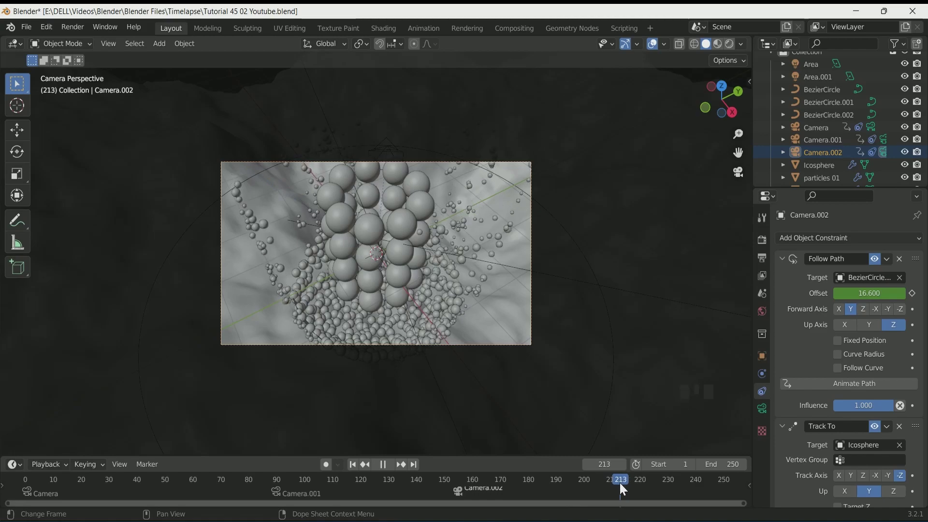
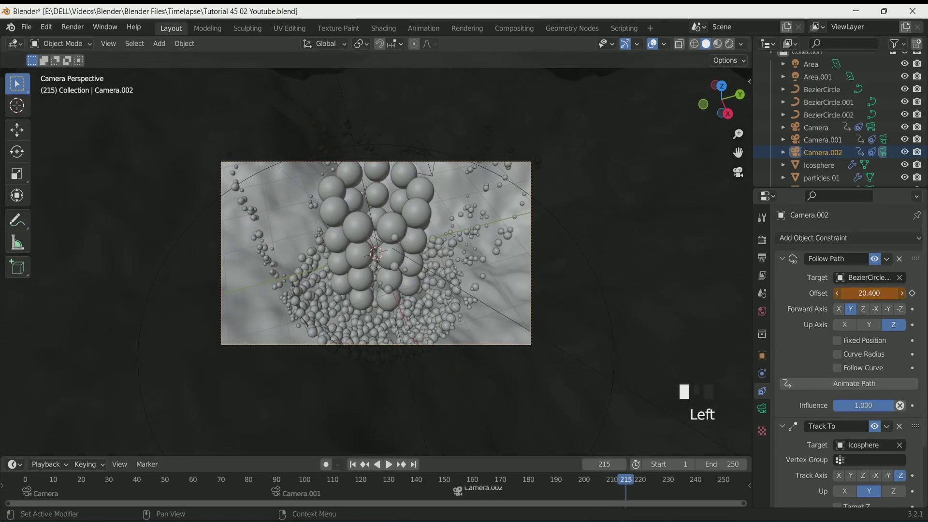
drag(913, 299, 664, 486)
click(878, 128)
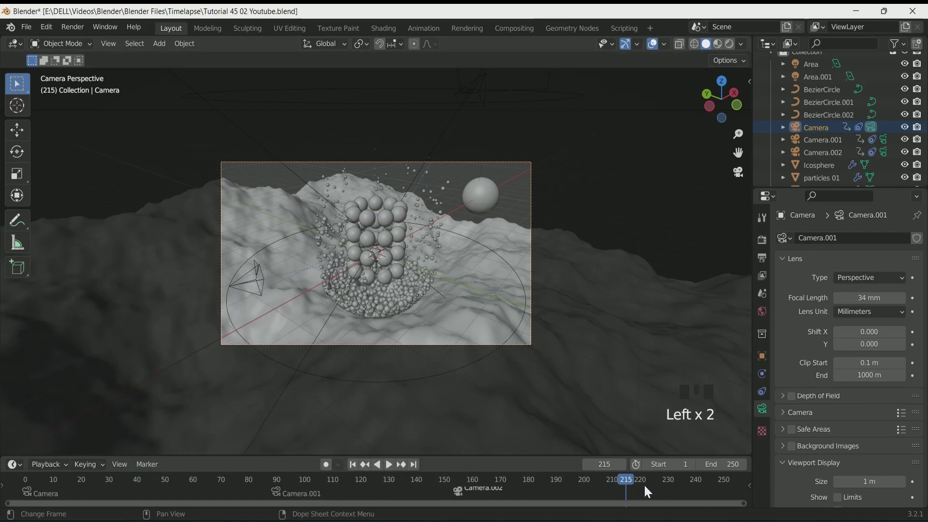
Play the animation at 24 fps to review the camera cuts past frame 220
key(m)
drag(192, 353, 433, 366)
scroll(up, 3)
key(space)
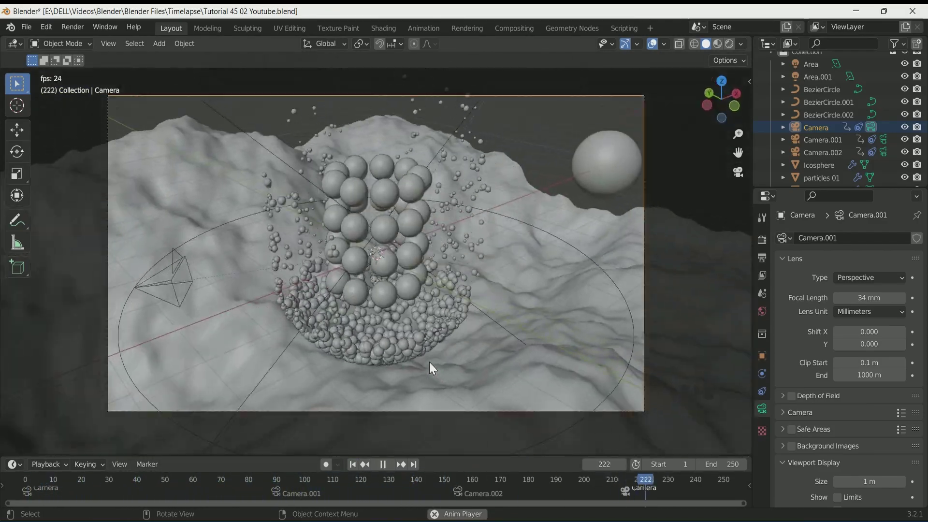
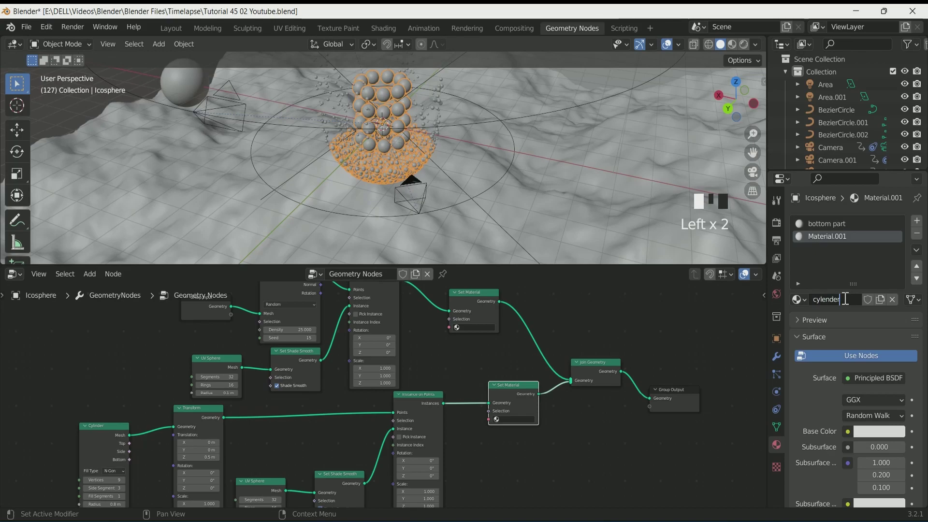
Assign the 'bottom part' and 'cylender' materials in the two Set Material nodes
scroll(up, 3)
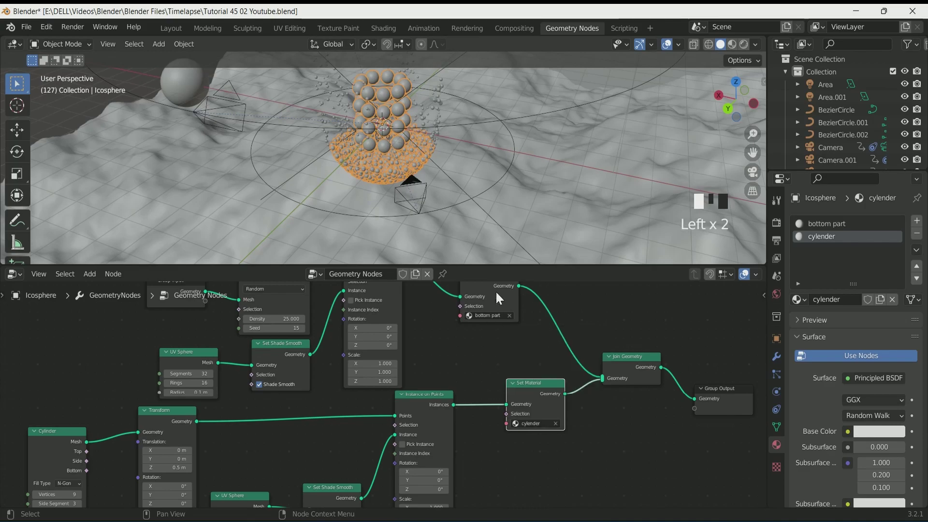
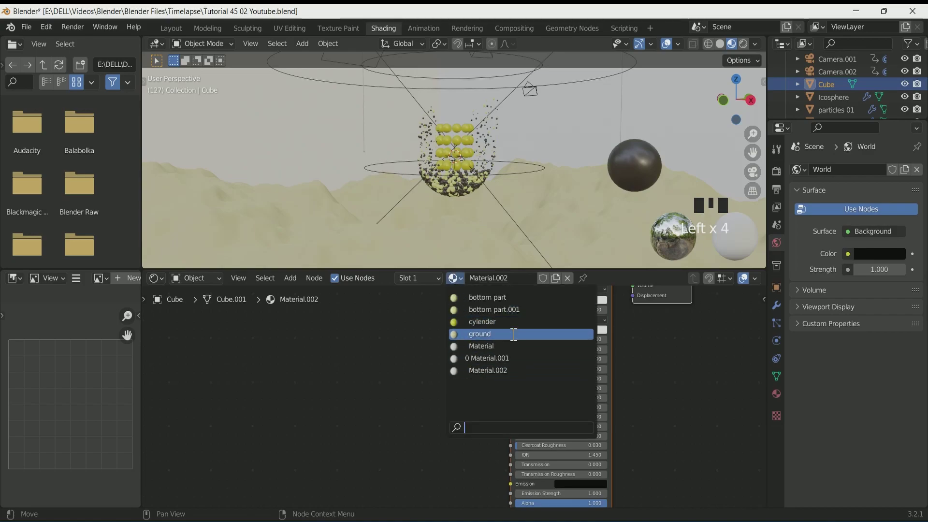
Give the terrain cube the pale sandy 'ground' material
scroll(down, 3)
drag(522, 179, 492, 188)
scroll(up, 3)
key(KP_0)
click(746, 45)
Return to the Layout workspace with Rendered viewport shading showing the spheres over the terrain
scroll(down, 3)
click(178, 33)
drag(734, 48, 768, 405)
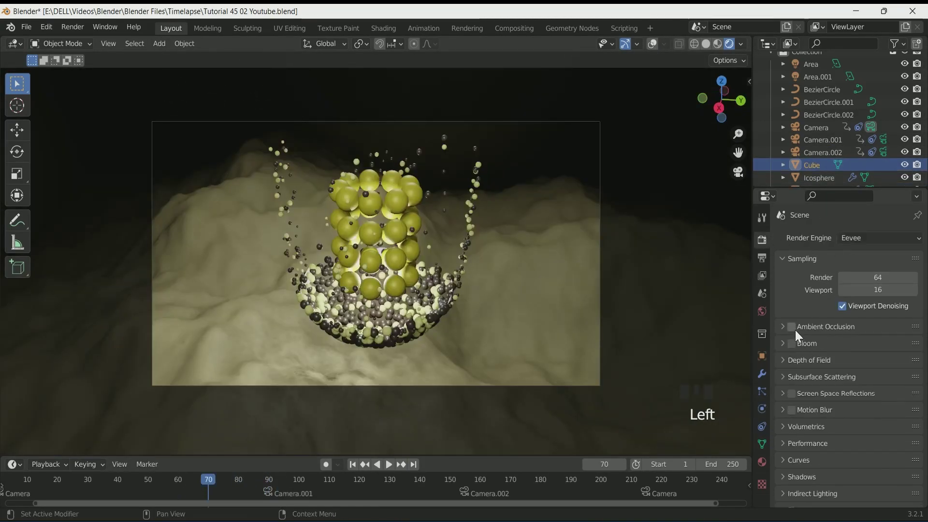
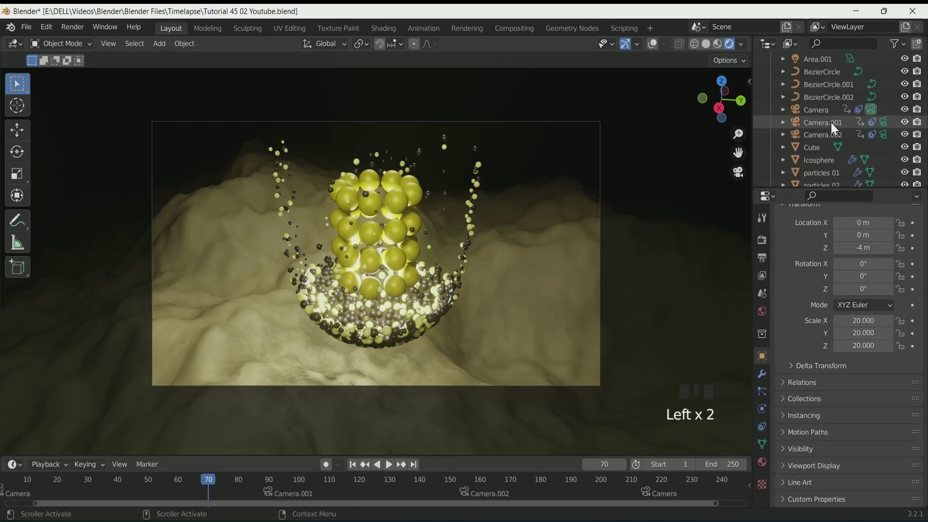
Look through Camera.002 at the glowing bowl with High Contrast look and 34 mm focal length
drag(659, 44, 539, 234)
scroll(up, 3)
drag(712, 50, 681, 129)
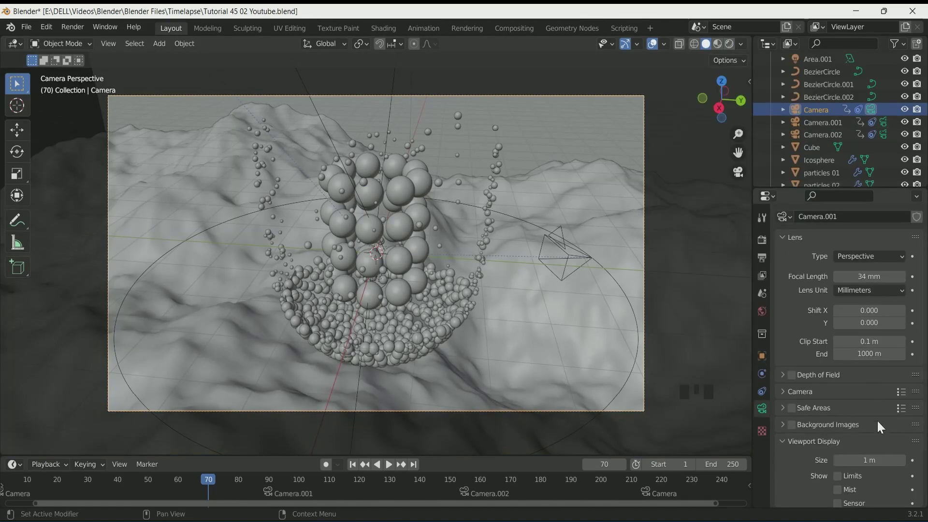
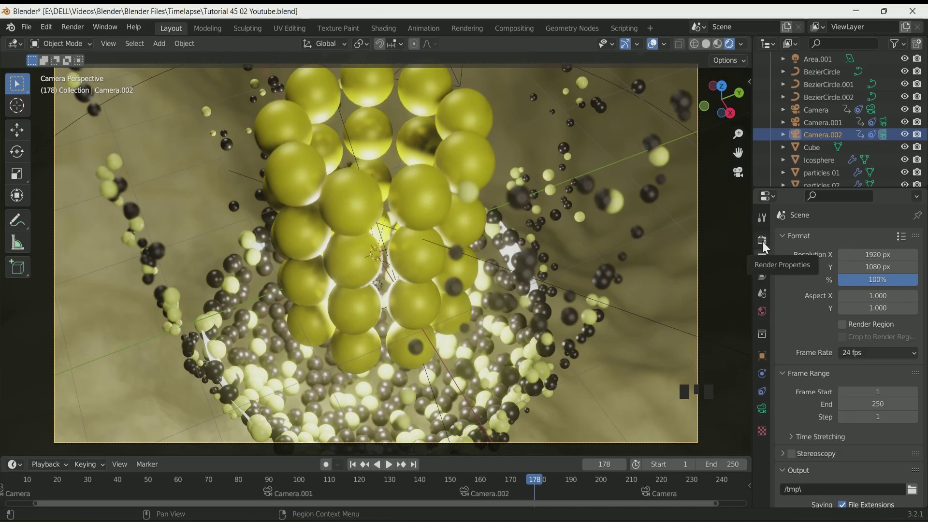
Scrub the animation back and switch the render engine to Cycles
drag(689, 305, 725, 53)
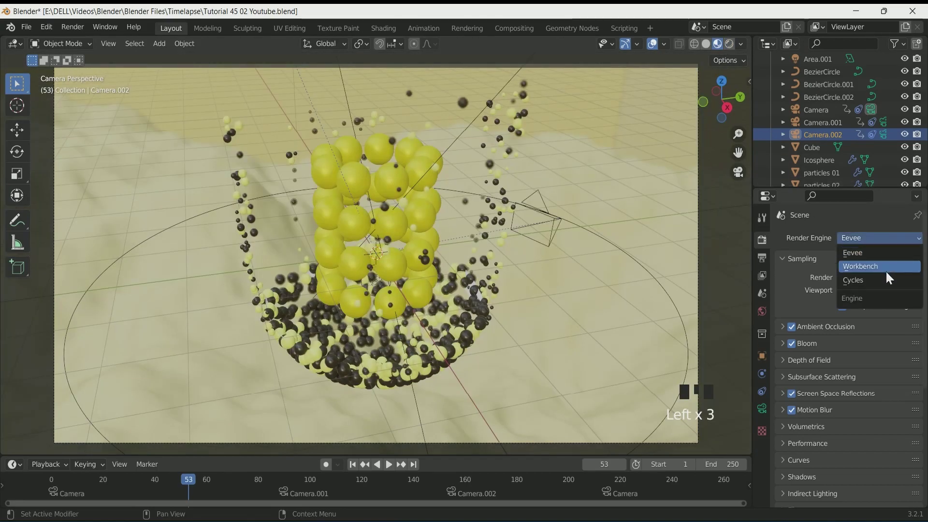
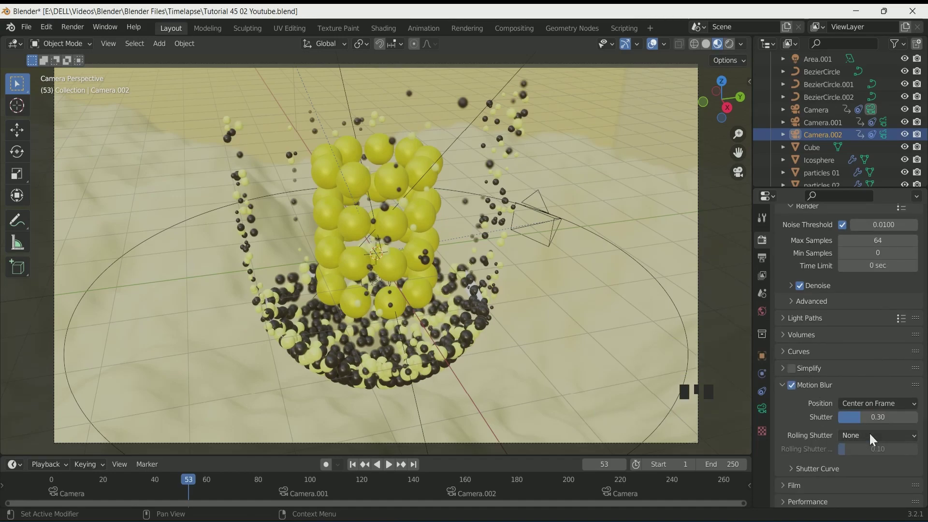
scroll(up, 3)
drag(736, 51, 602, 483)
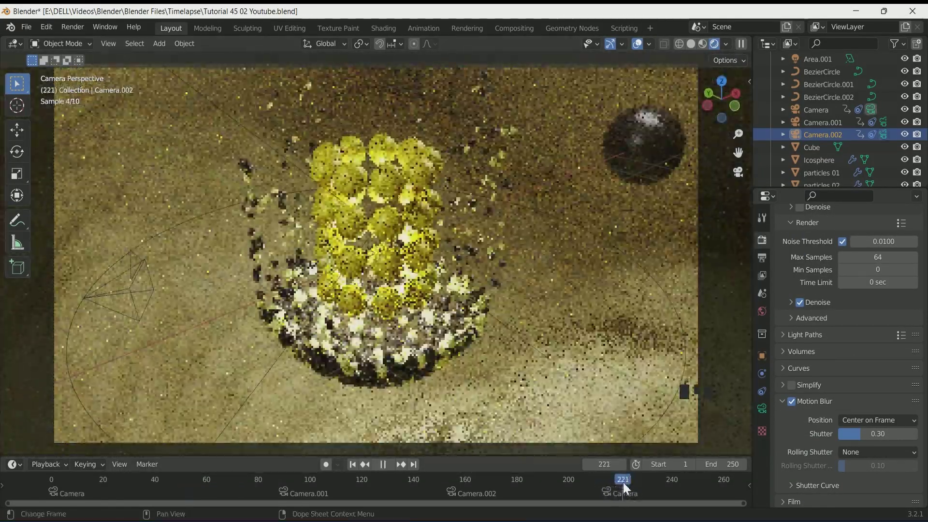
drag(709, 42, 655, 122)
Move the large sphere about 15.5 m along X out of the shot
key(g)
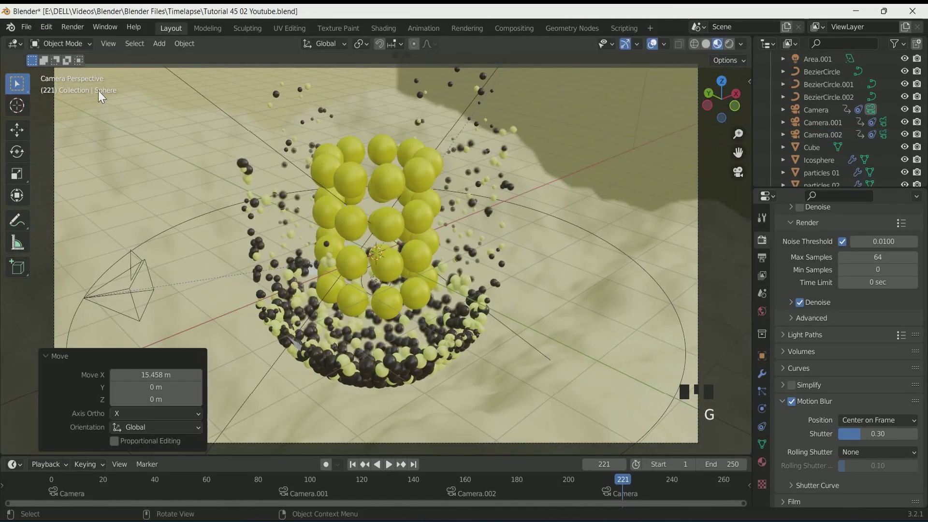
drag(501, 486, 729, 49)
drag(710, 46, 127, 21)
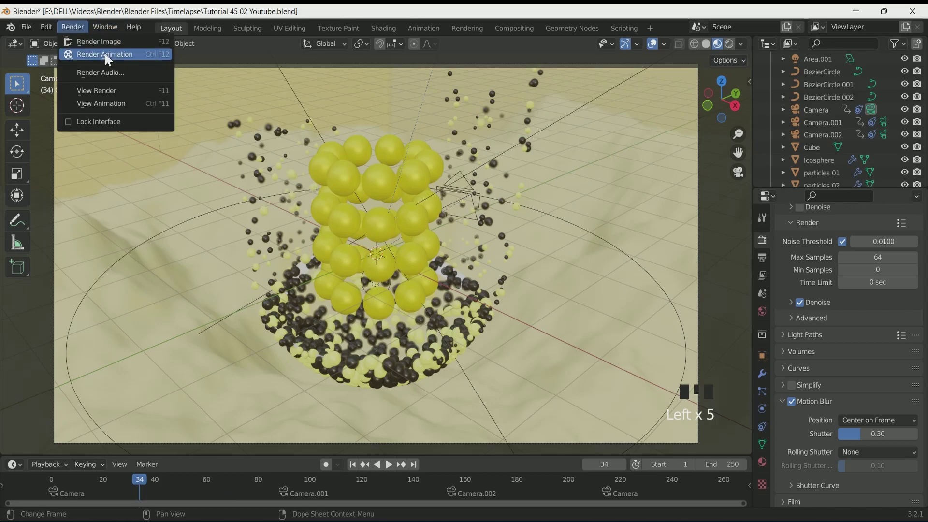
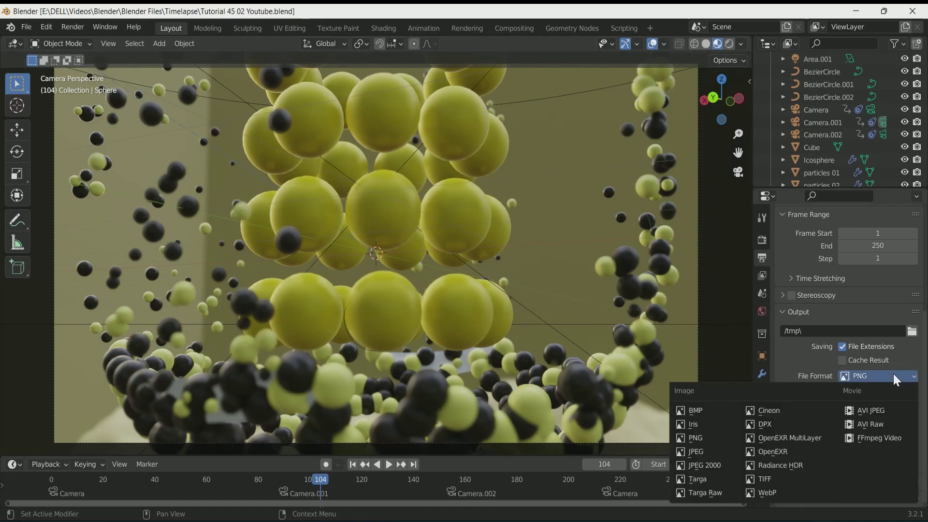
Set output to FFmpeg Video in an MPEG-4 container with H.264 at perceptually lossless quality
drag(888, 448, 888, 437)
scroll(down, 3)
scroll(down, 3)
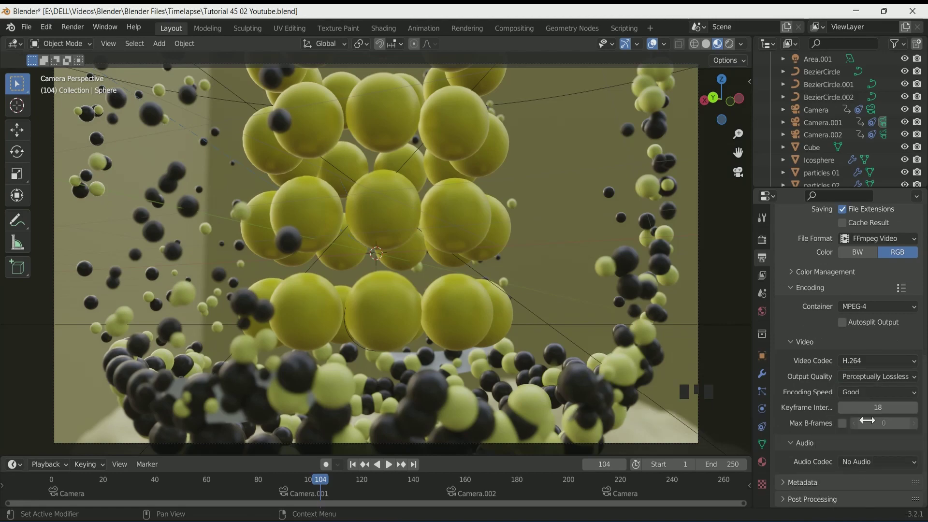